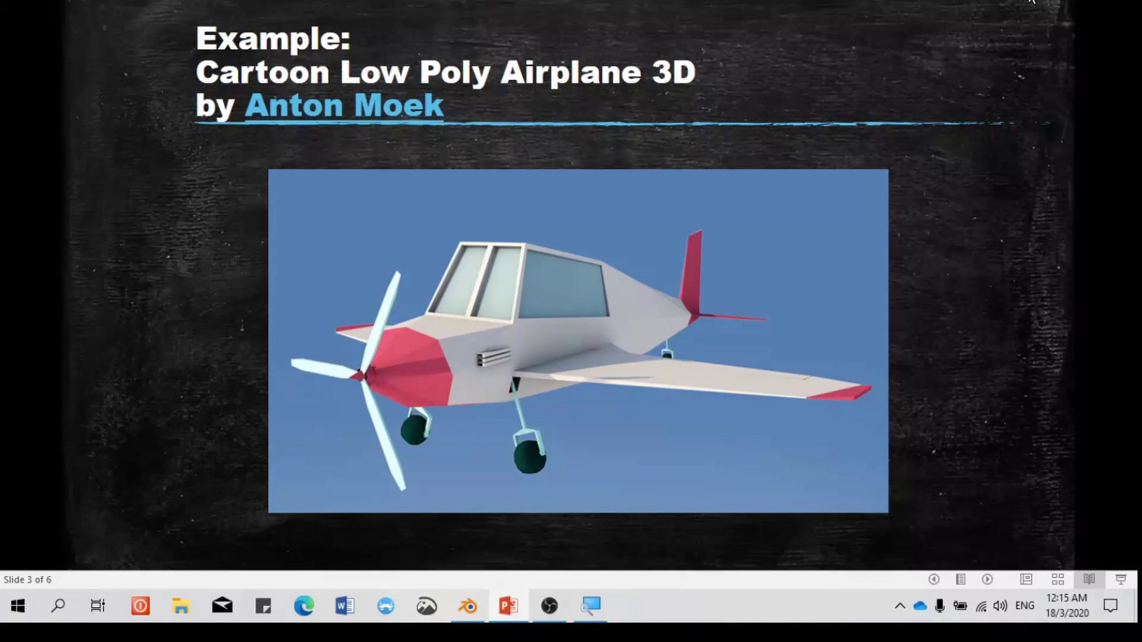
Scroll through the cartoon low-poly airplane reference slide before switching to Blender
scroll("up", 3)
scroll("down", 3)
scroll("down", 3)
scroll("up", 3)
scroll("down", 3)
scroll("up", 3)
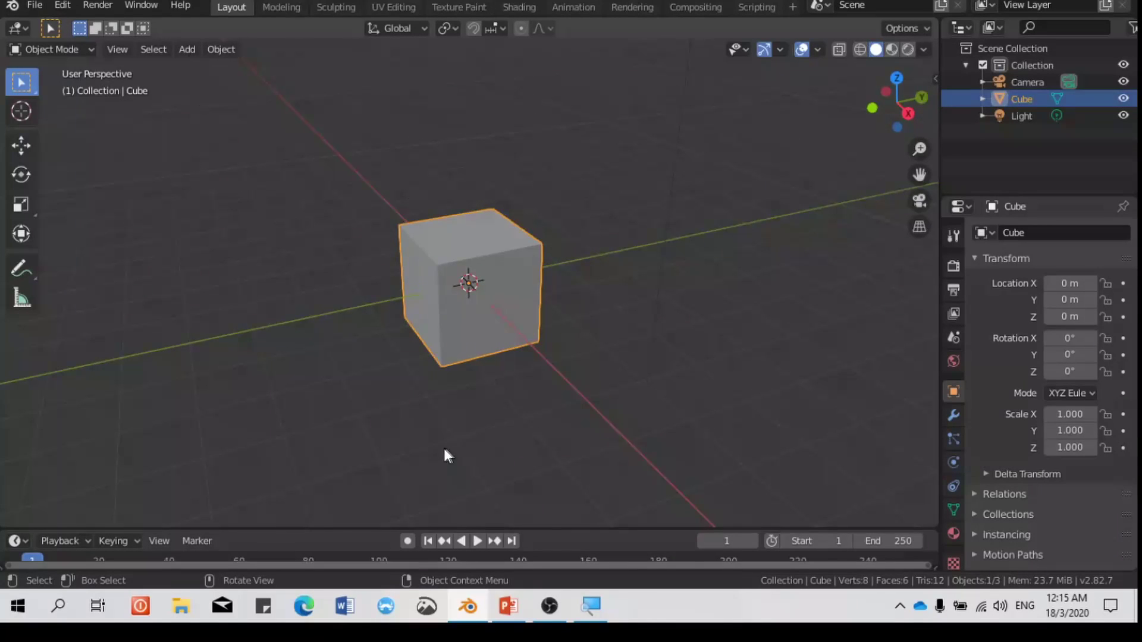
Enter Edit Mode on the default cube with all vertices selected and orbit around it
key("Tab")
scroll("down", 3)
scroll("up", 3)
scroll("down", 3)
scroll("down", 3)
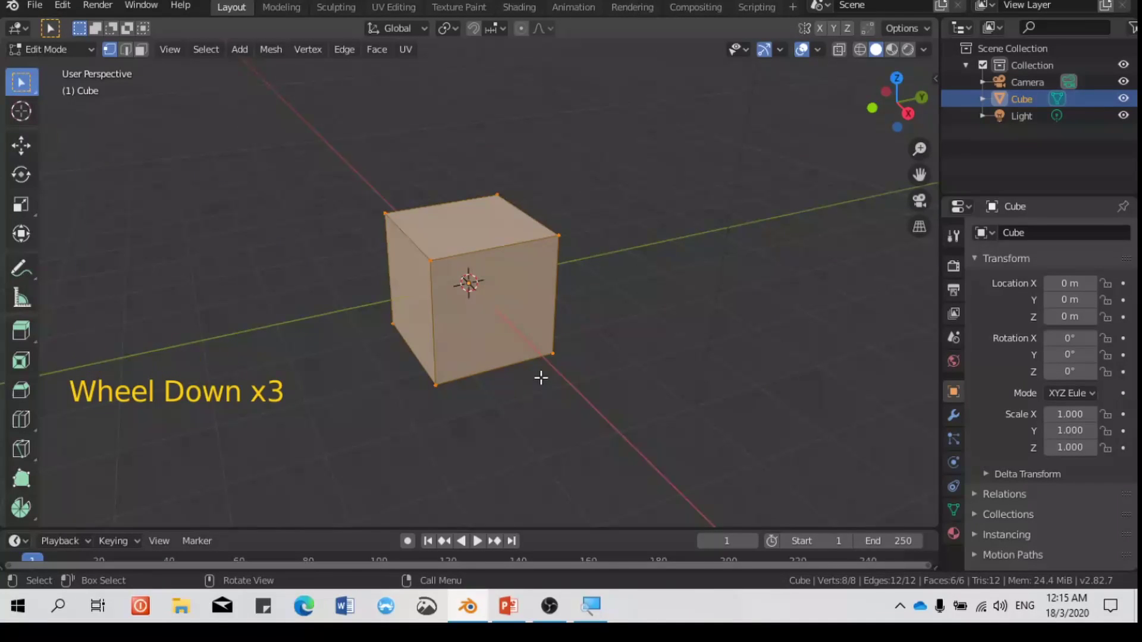
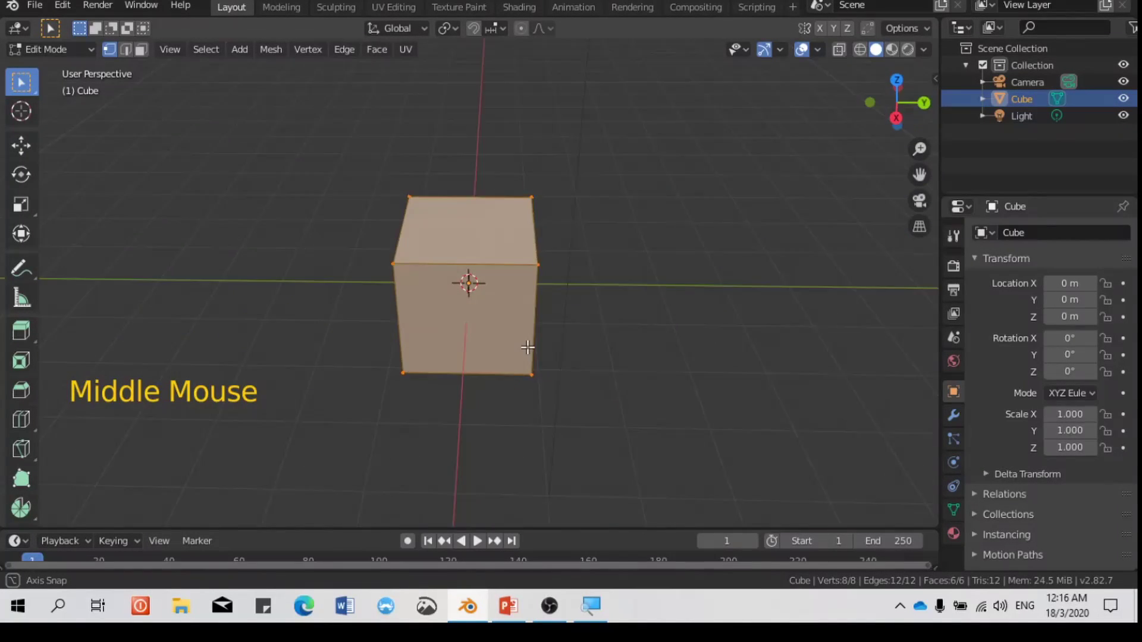
scroll("up", 3)
scroll("down", 3)
middle_click(508, 343)
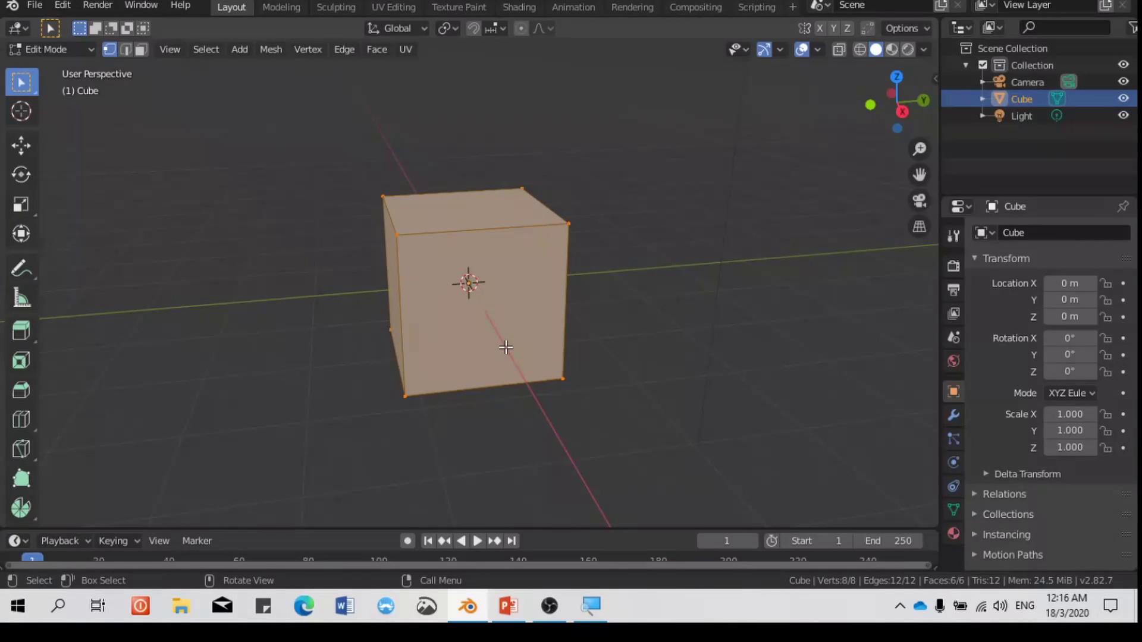
Loop-cut the cube at its centre (Ctrl+R) into two equal halves and inspect from several angles
key("ctrl+r")
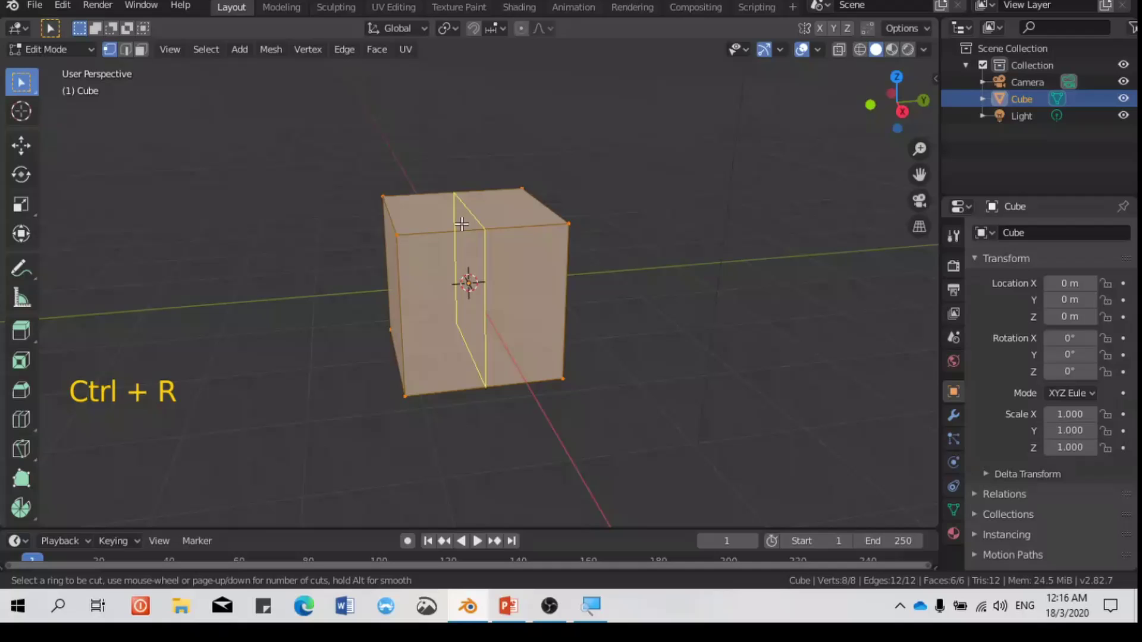
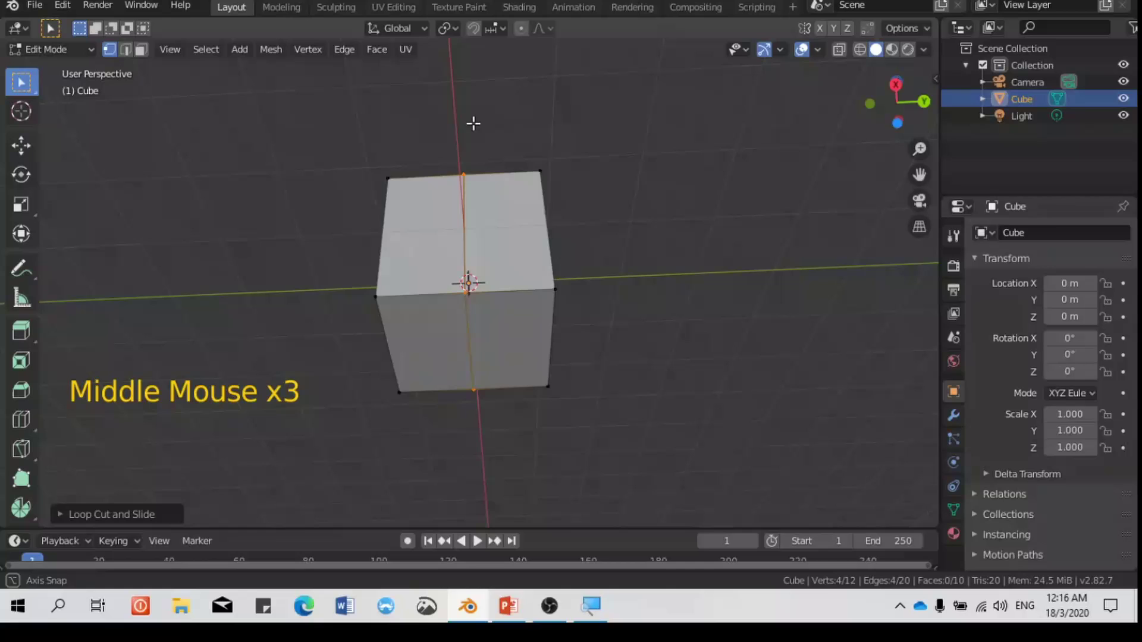
left_click(134, 61)
scroll("up", 3)
middle_click(479, 293)
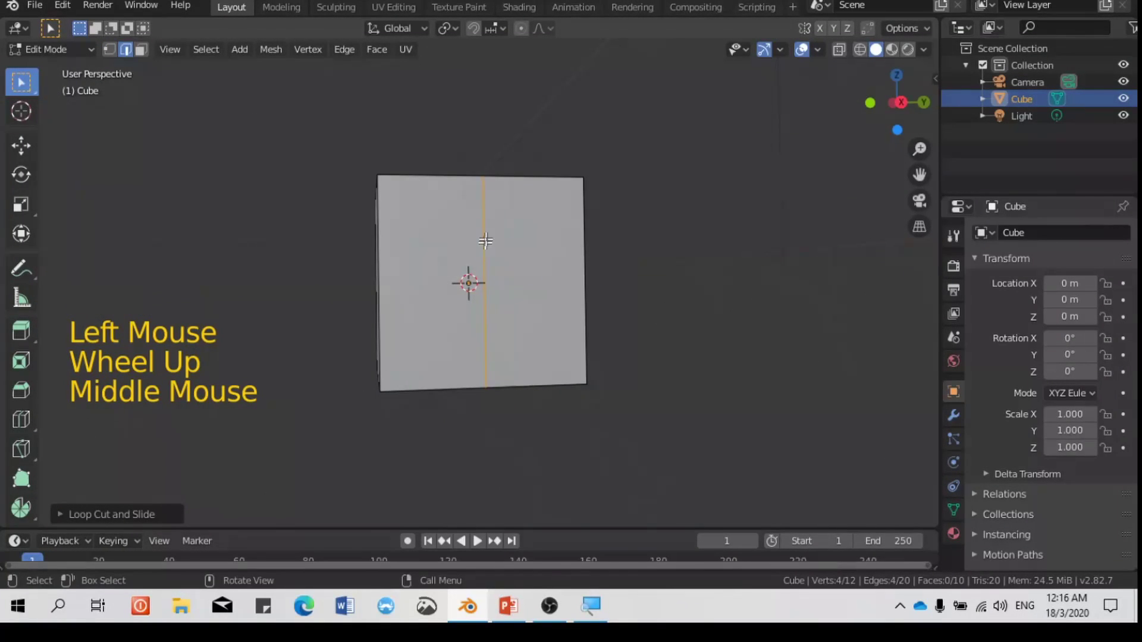
middle_click(484, 231)
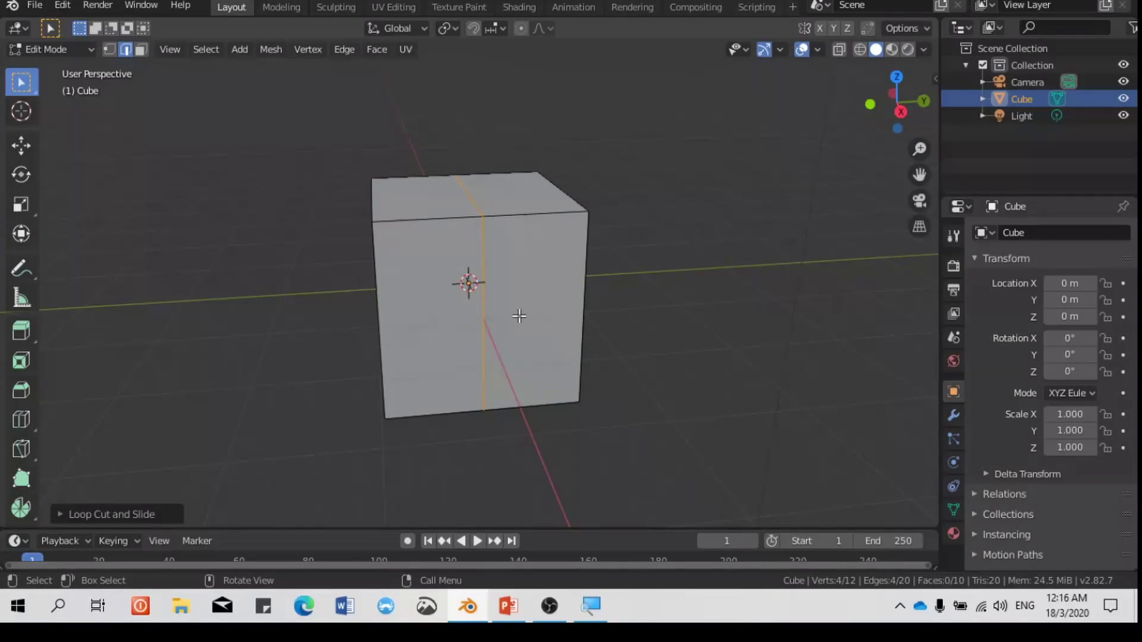
middle_click(514, 320)
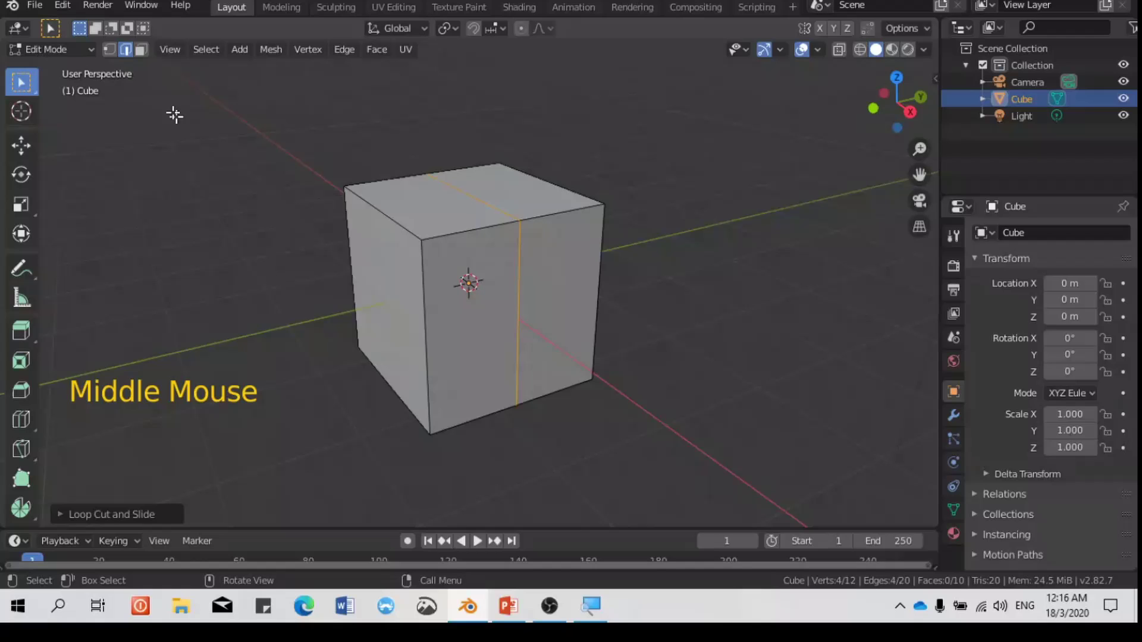
Select one half's vertices and delete them, leaving an open five-faced half shell
left_click(119, 59)
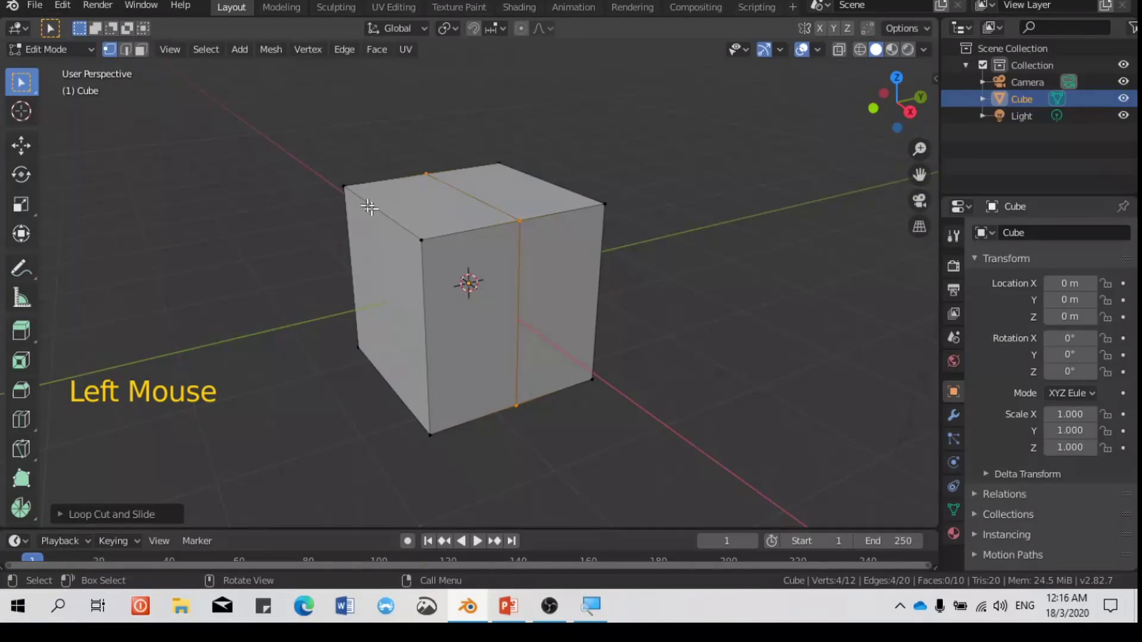
double_click(407, 253)
double_click(436, 415)
left_click(389, 383)
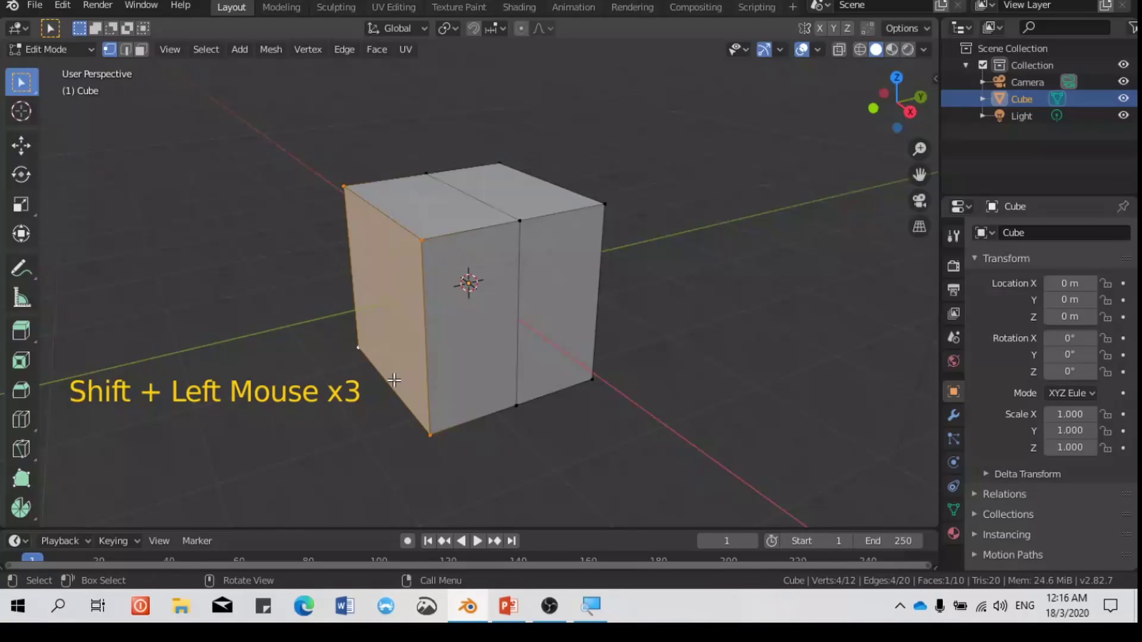
key("x")
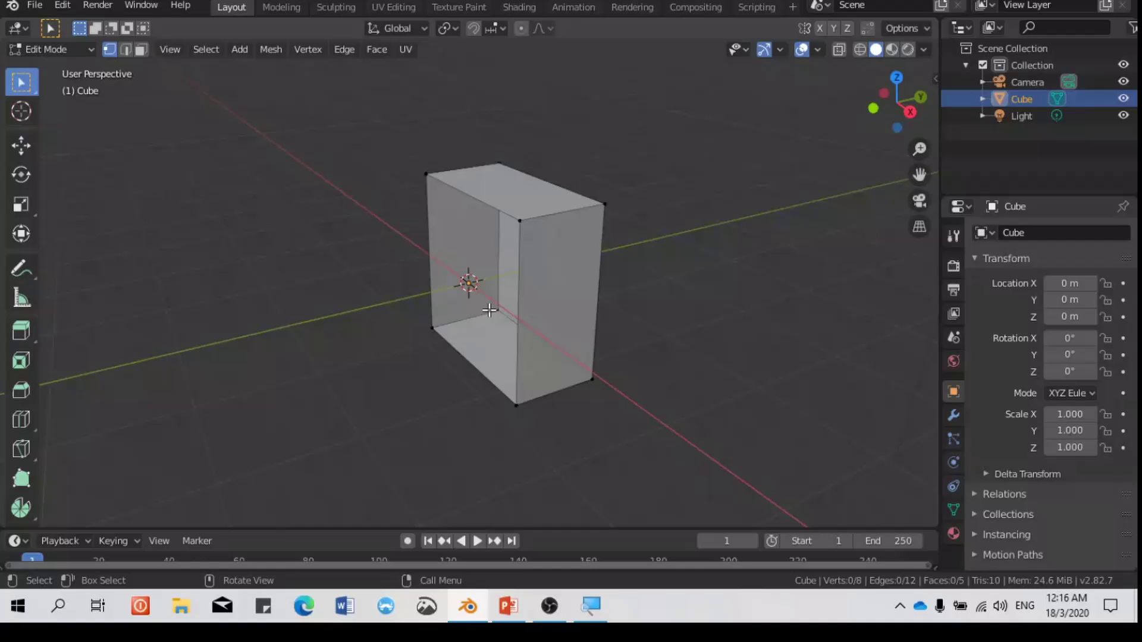
key("ctrl+z")
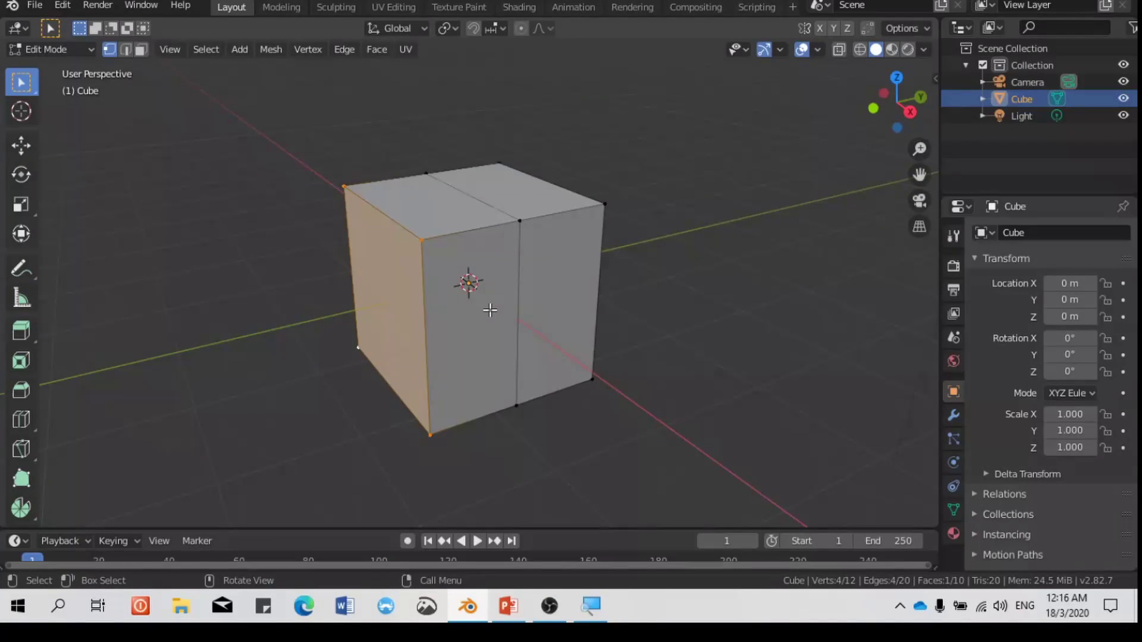
key("x")
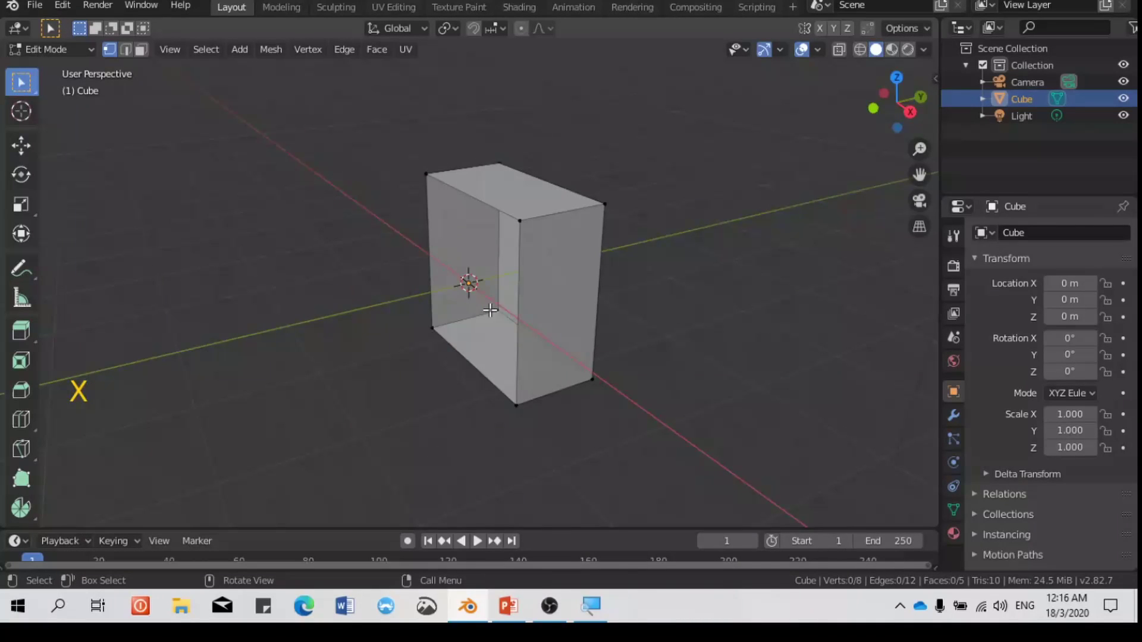
Scroll the Properties panel to reach the Modifier settings for the half shell
scroll("down", 3)
scroll("up", 3)
scroll("down", 3)
scroll("up", 3)
scroll("up", 3)
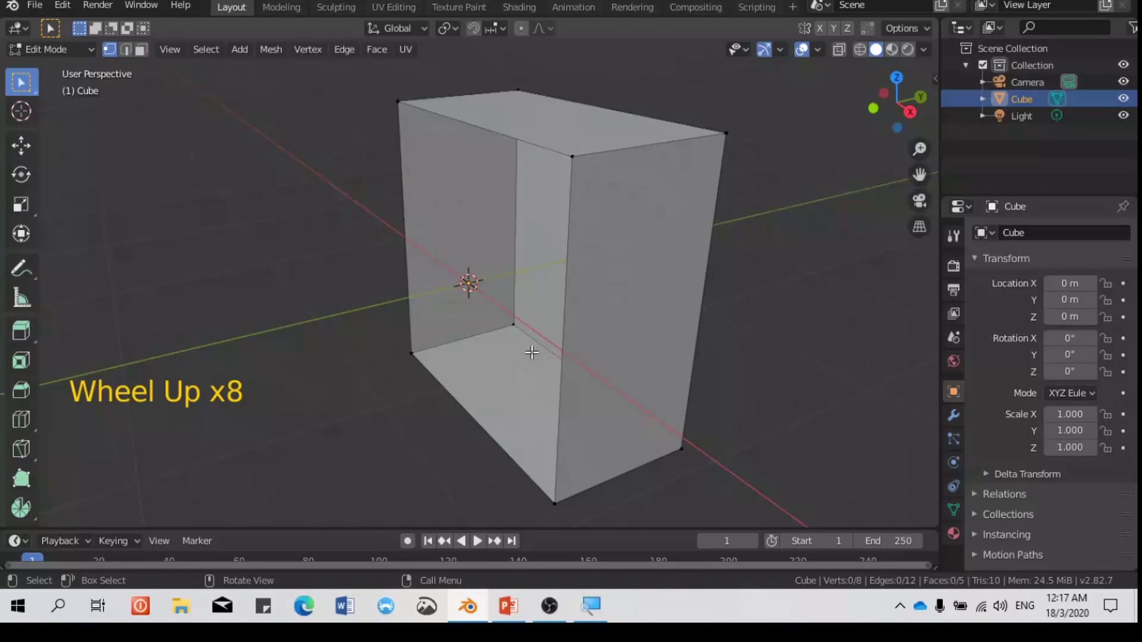
scroll("down", 3)
scroll("down", 3)
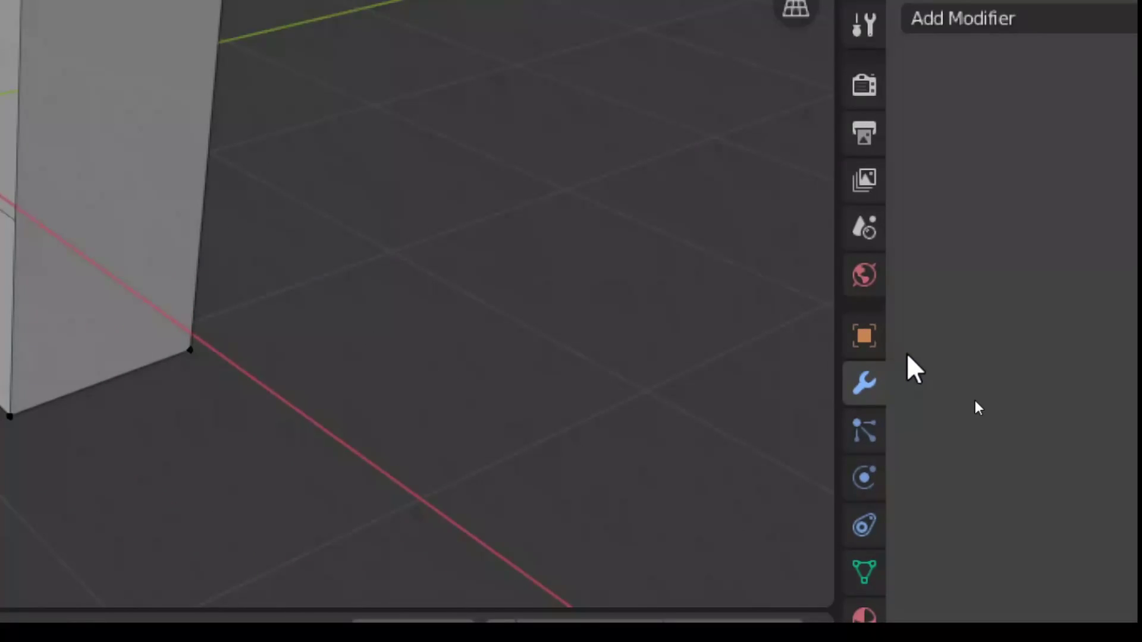
Add a Mirror modifier to the half-cube shell
scroll("down", 3)
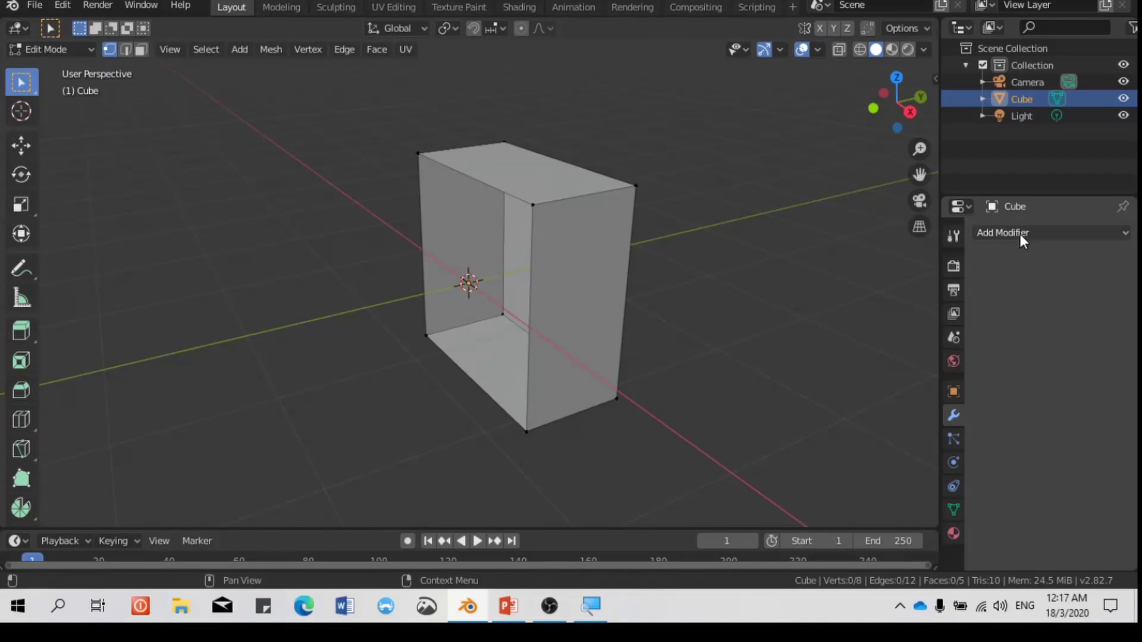
left_click(1023, 237)
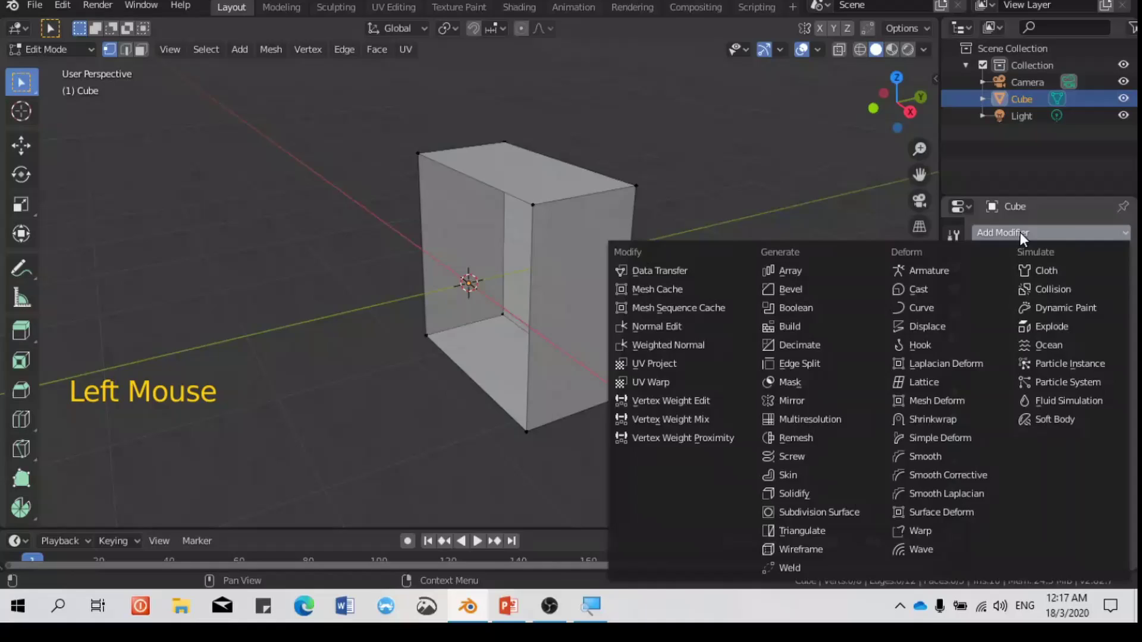
left_click(1015, 242)
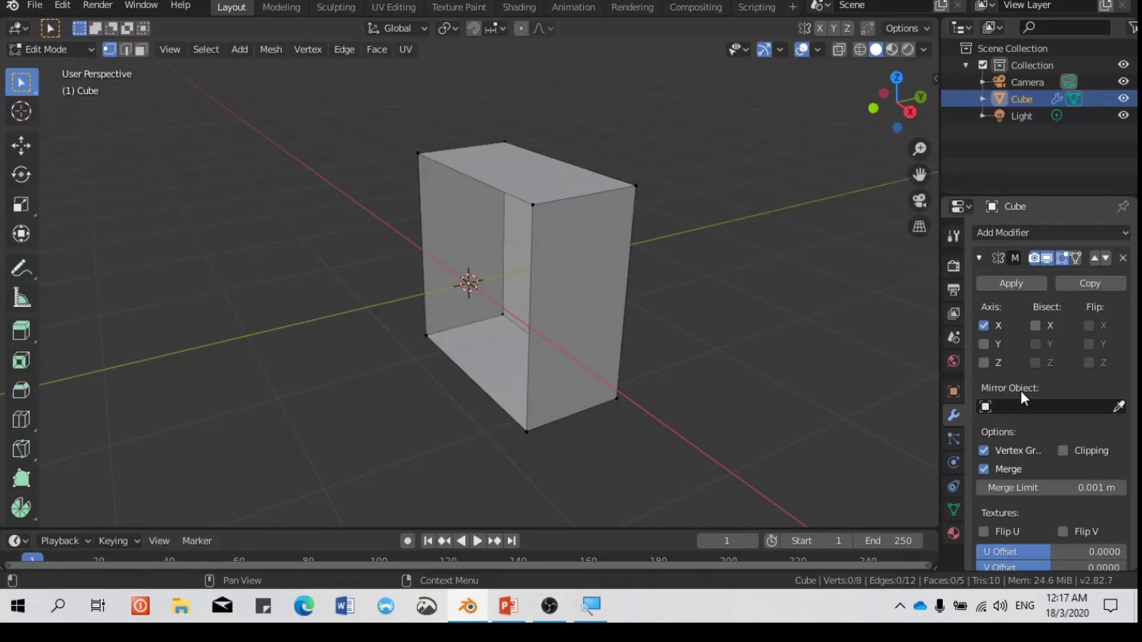
Set the Mirror axis to Y only, with X turned off, so the cube appears whole
left_click(991, 333)
left_click(990, 345)
left_click(991, 332)
left_click(991, 347)
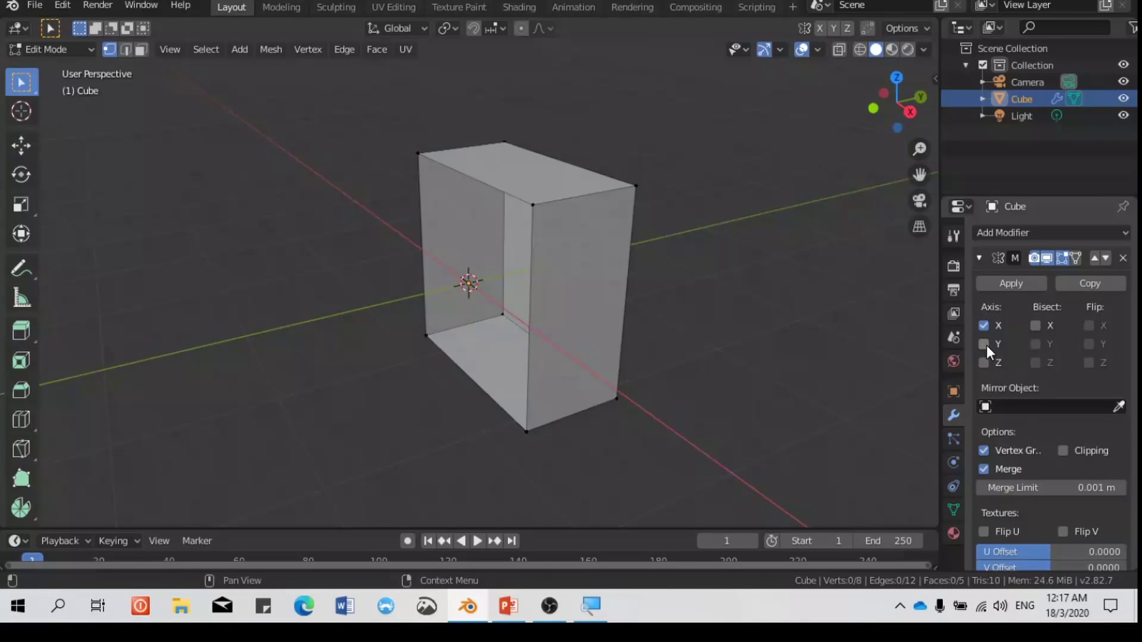
left_click(991, 352)
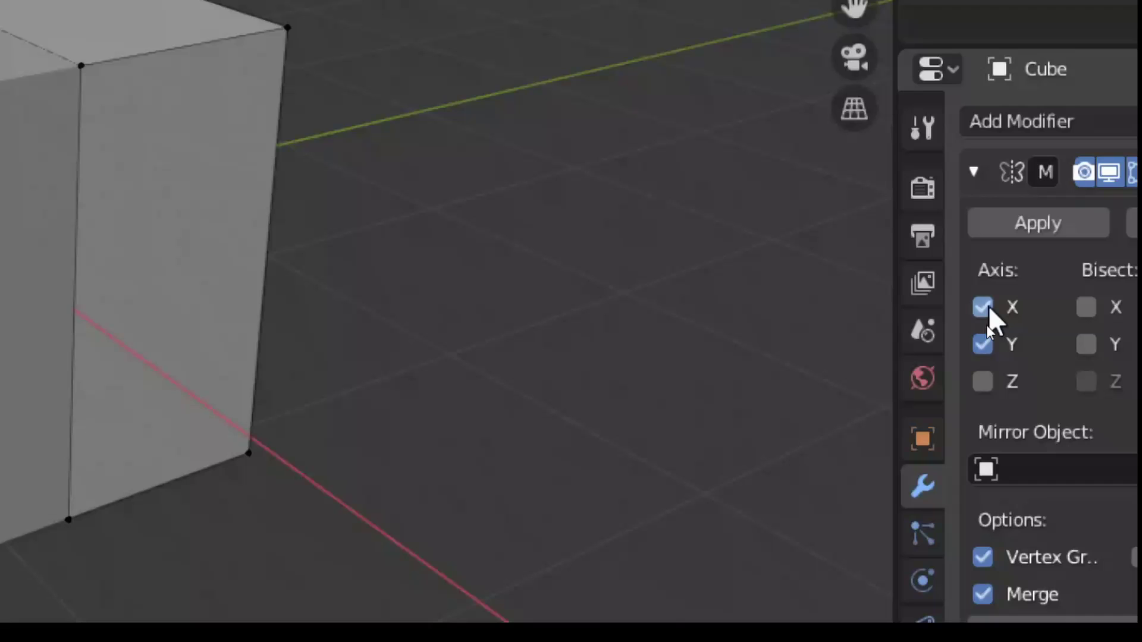
left_click(991, 332)
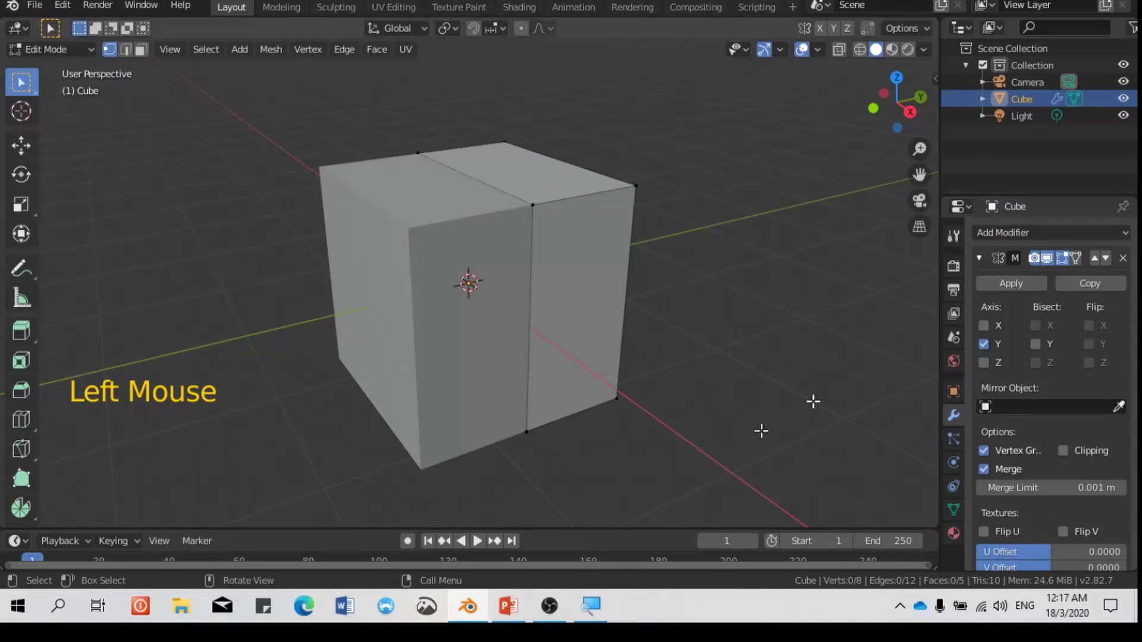
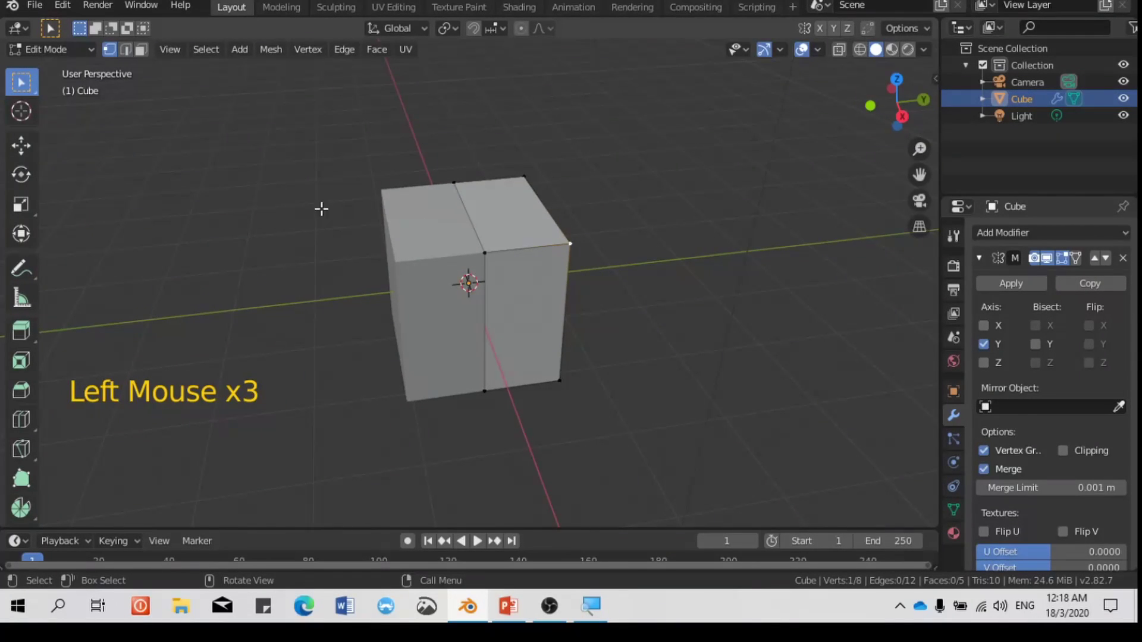
Try moving a corner vertex with the Move tool, undo back to the plain block, and switch to edge select
left_click(26, 149)
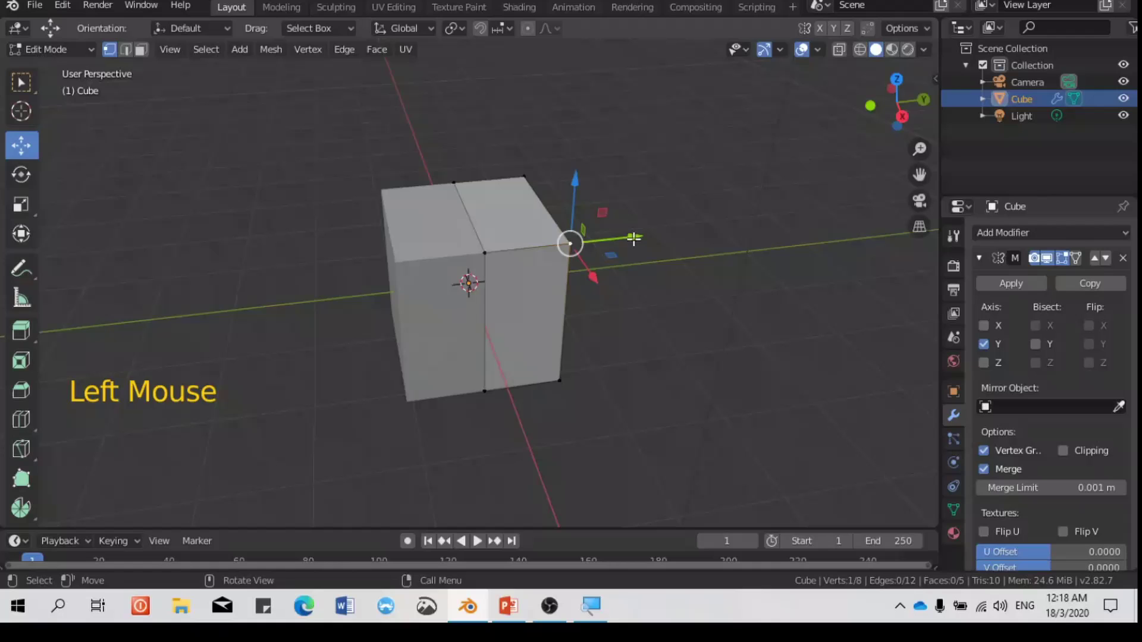
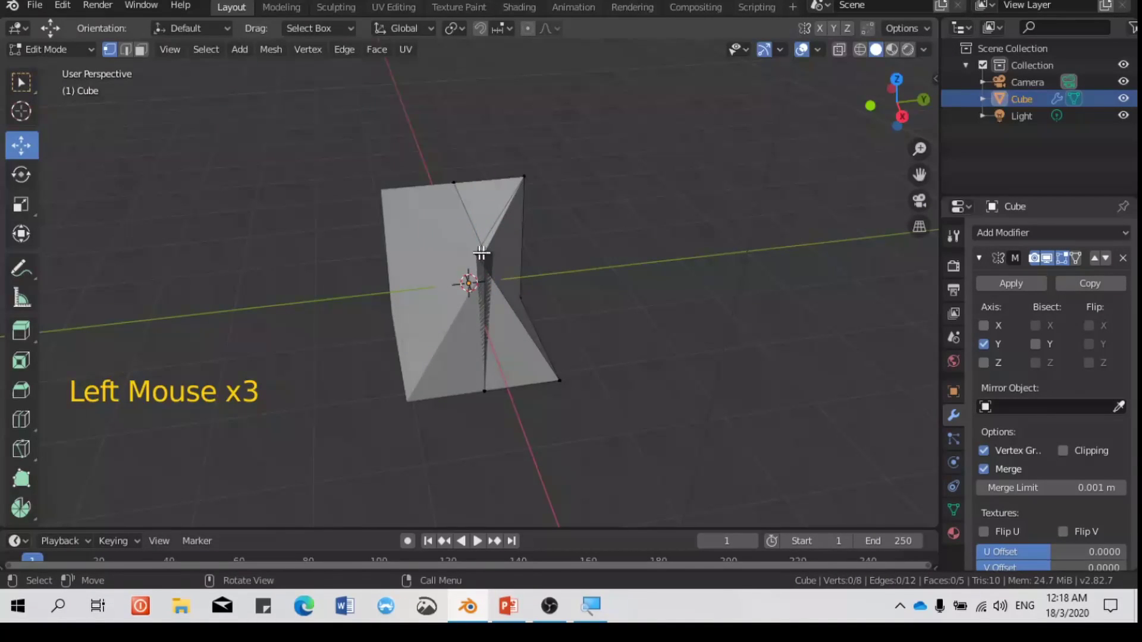
key("ctrl+z")
key("ctrl+z")
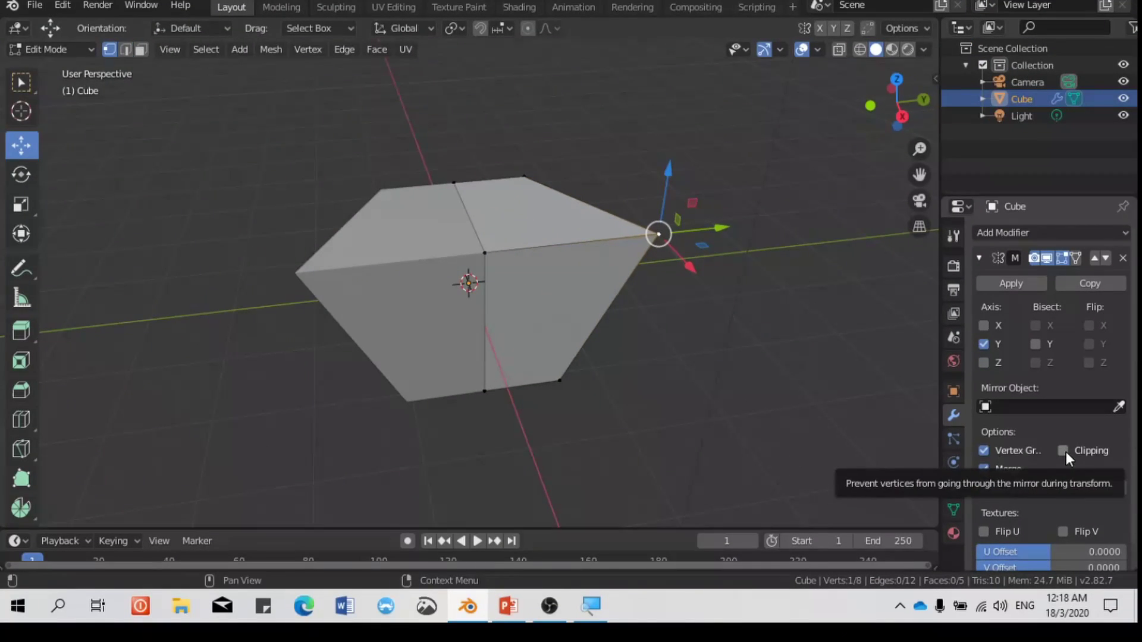
key("ctrl+z")
key("ctrl+z")
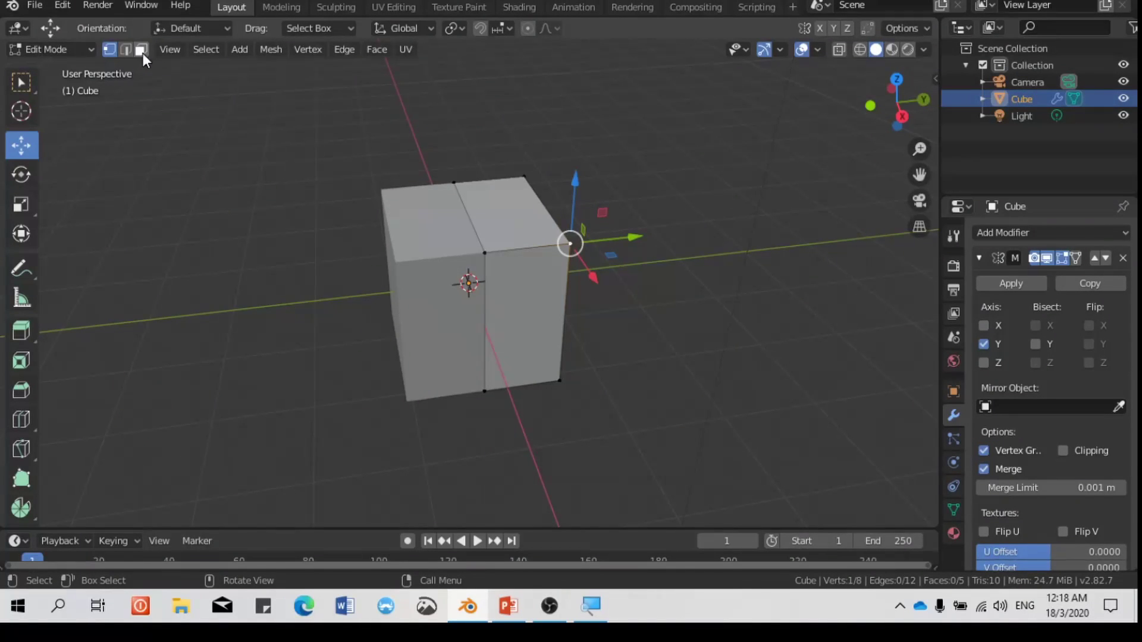
left_click(137, 51)
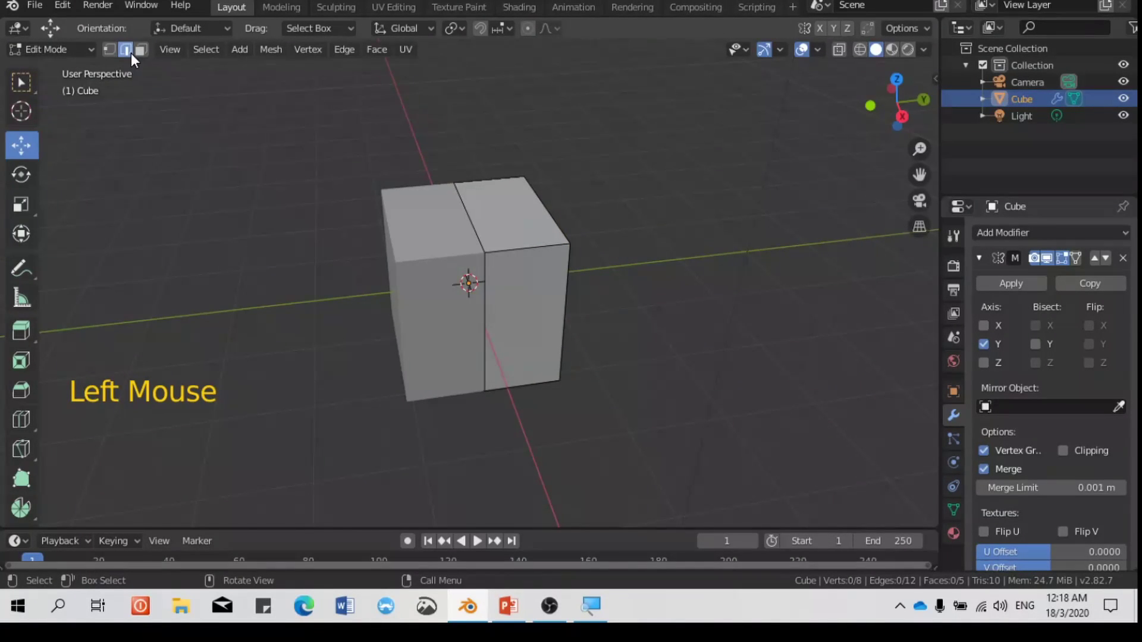
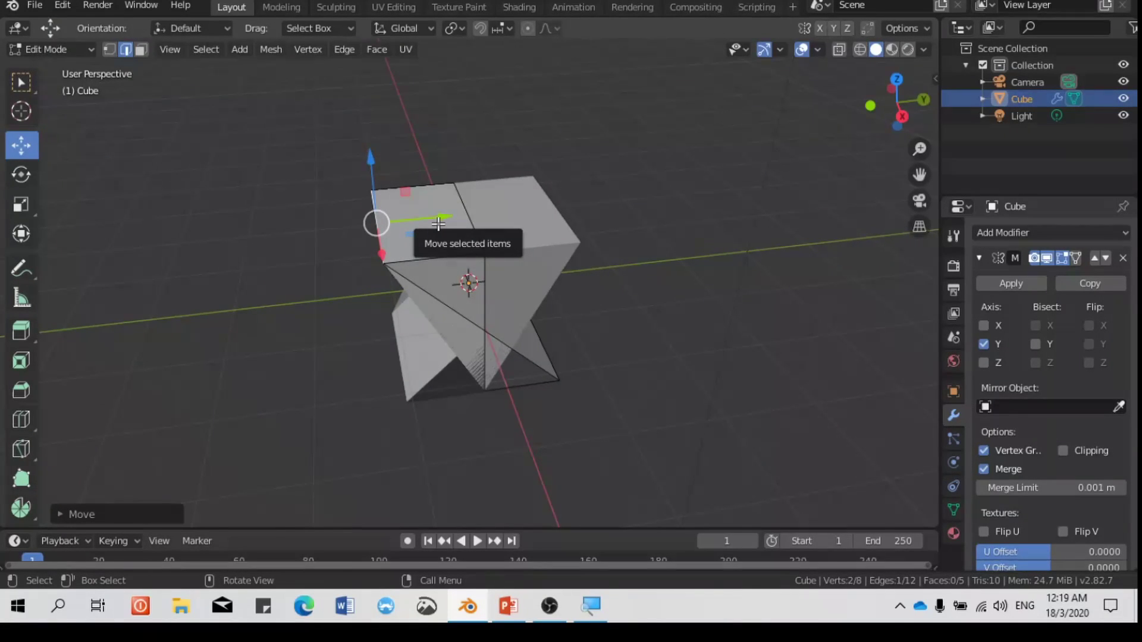
Drag a top edge of the mirrored block to begin tapering its upper end
left_click(433, 226)
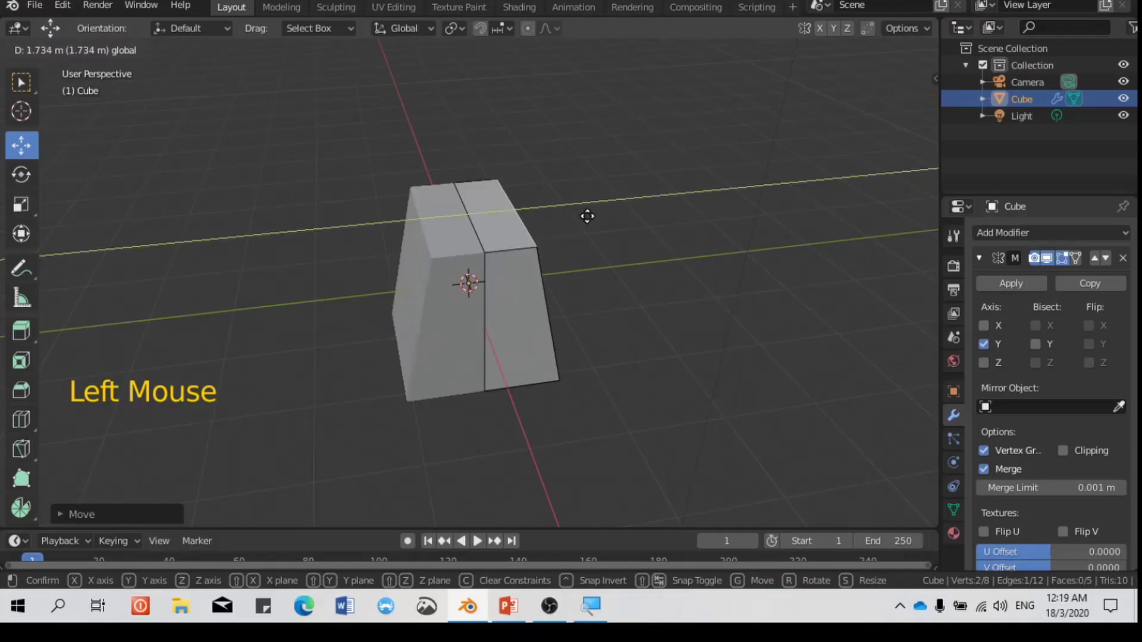
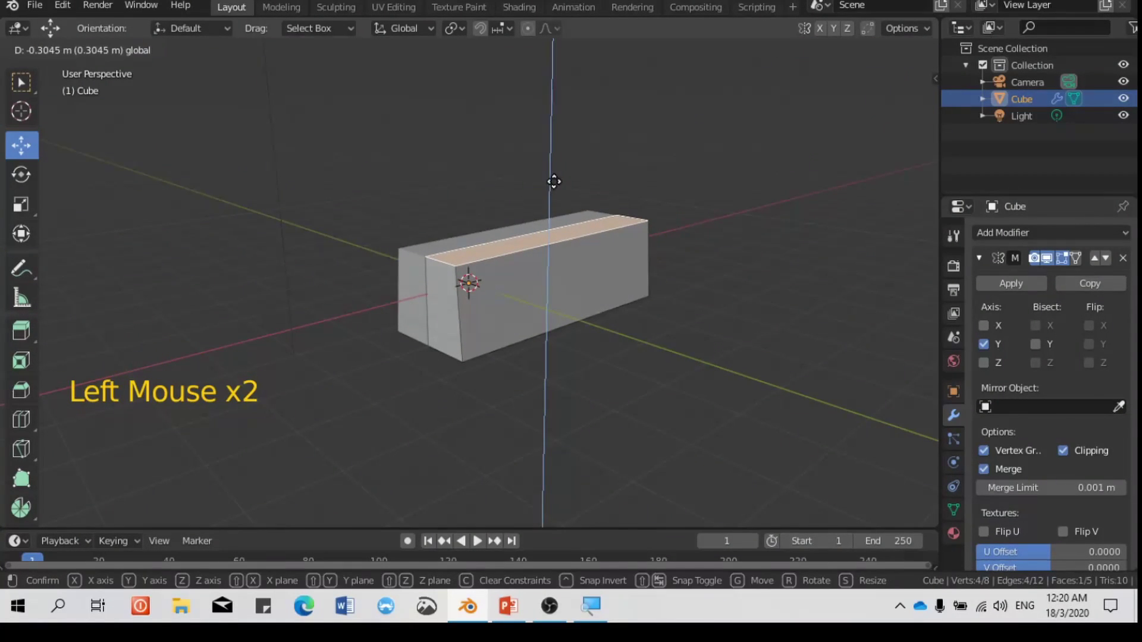
Cut two horizontal loops along the fuselage sides, then extrude the front face and scale it in Z
scroll("up", 3)
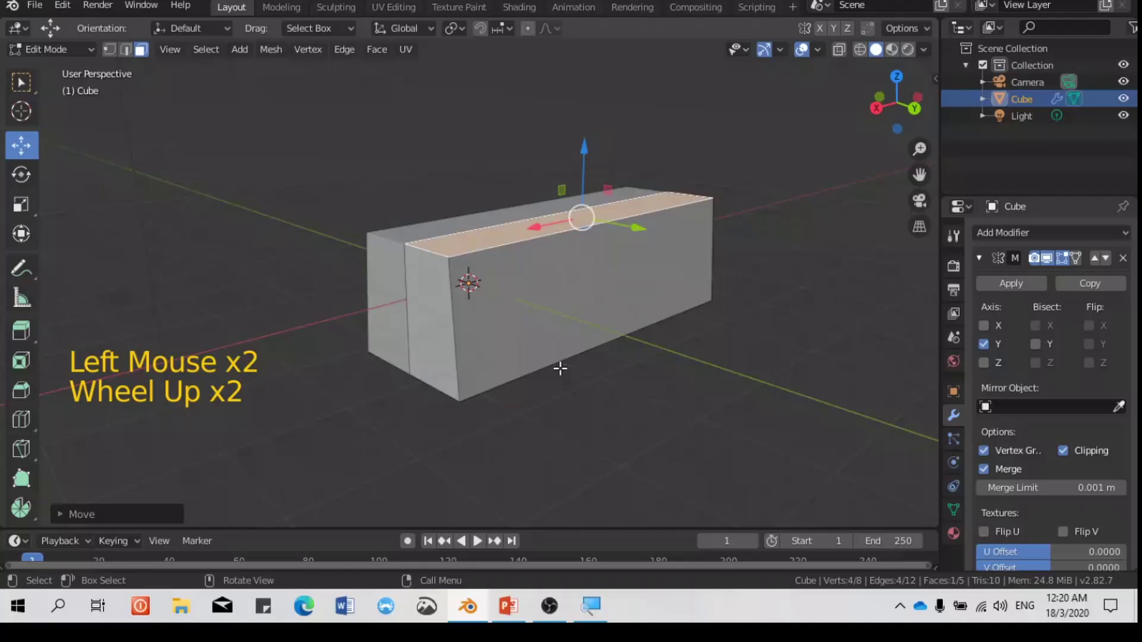
key("ctrl+r")
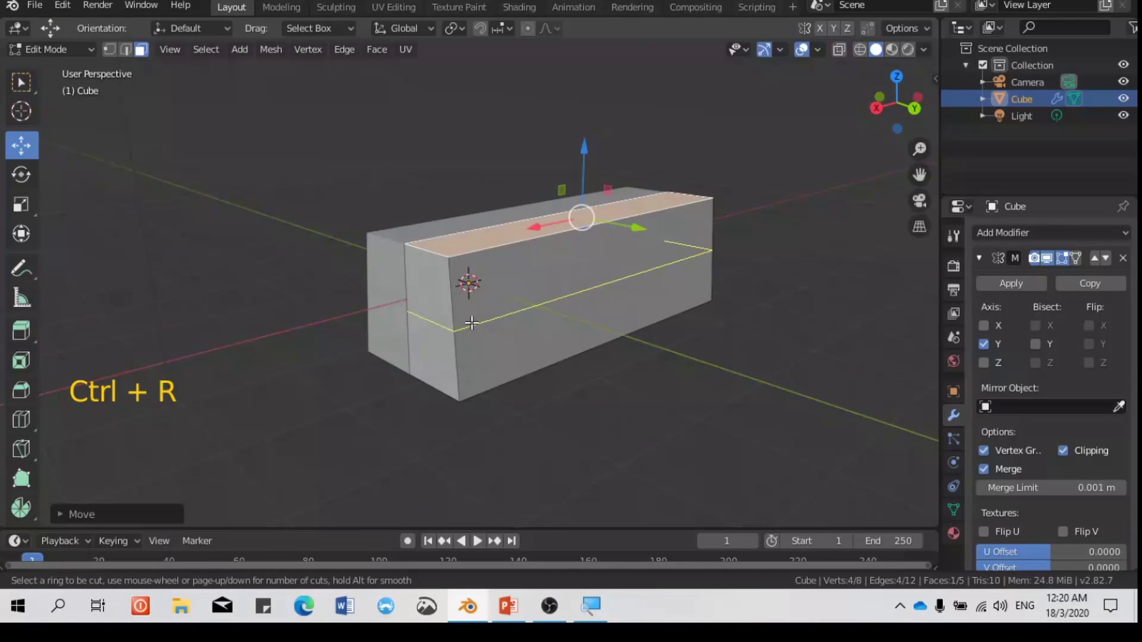
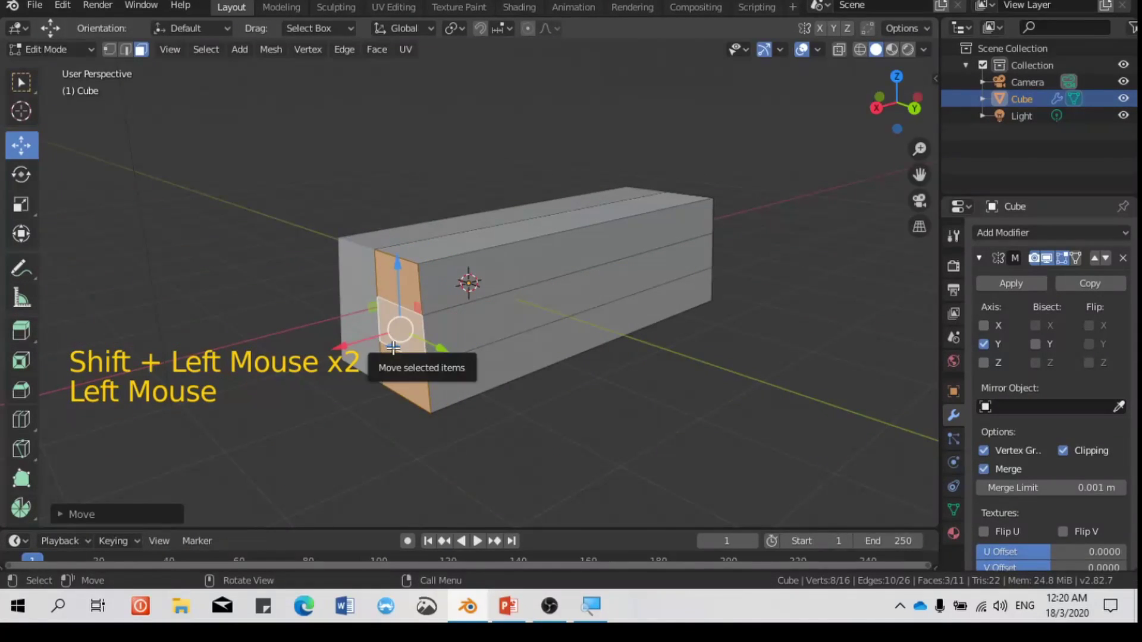
key("ctrl+z")
key("e")
key("s")
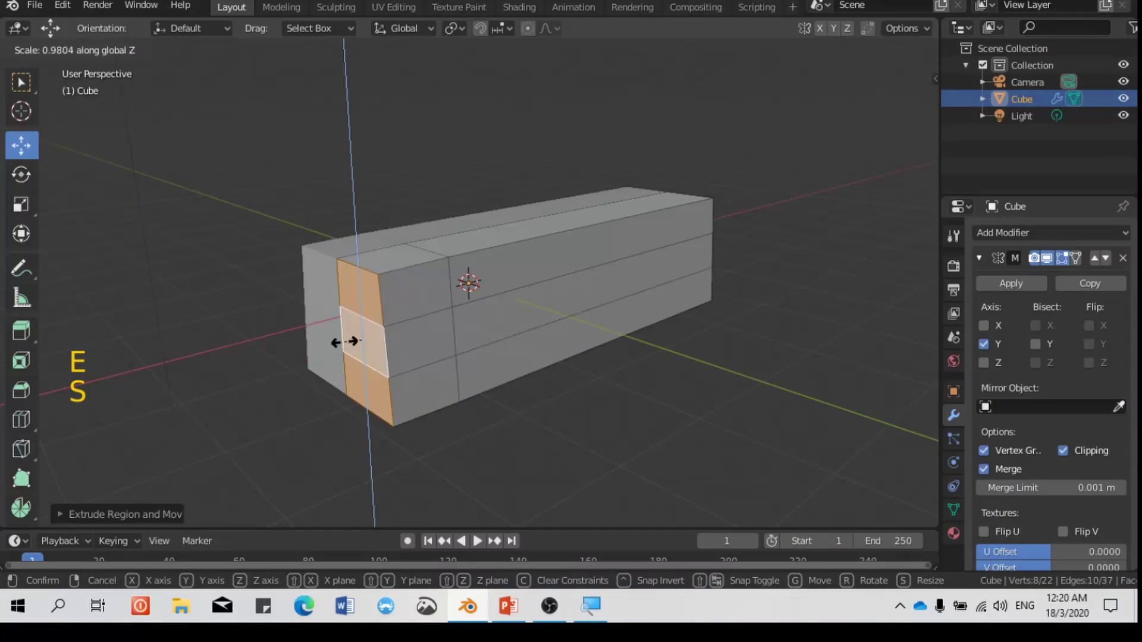
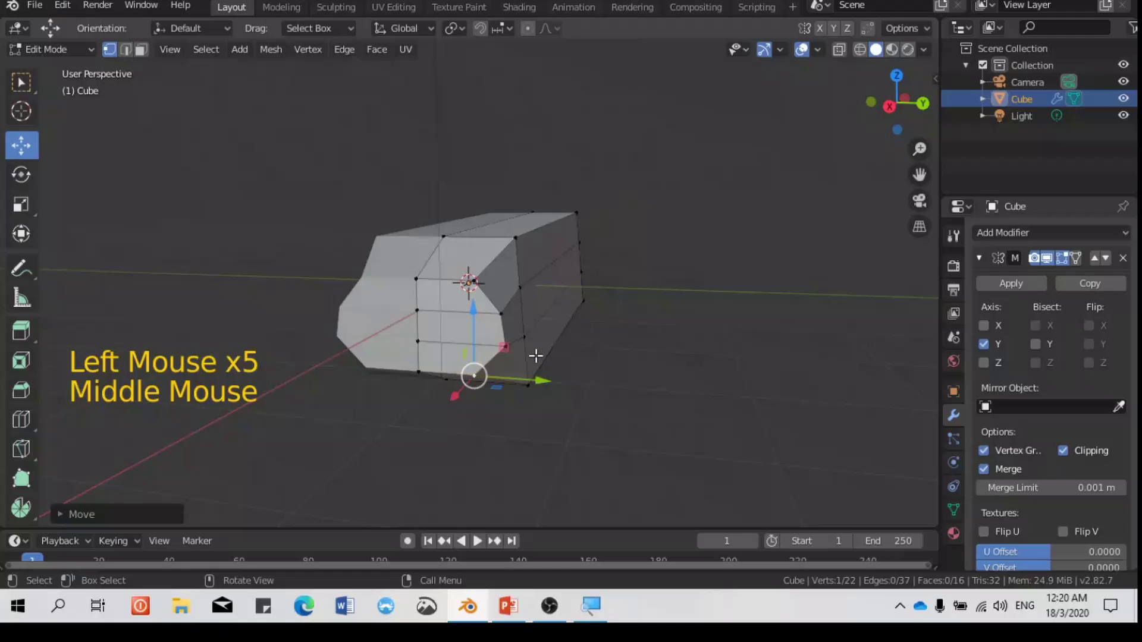
Narrow the nose across its width with S Y and extrude a small nose tip outward
key("a")
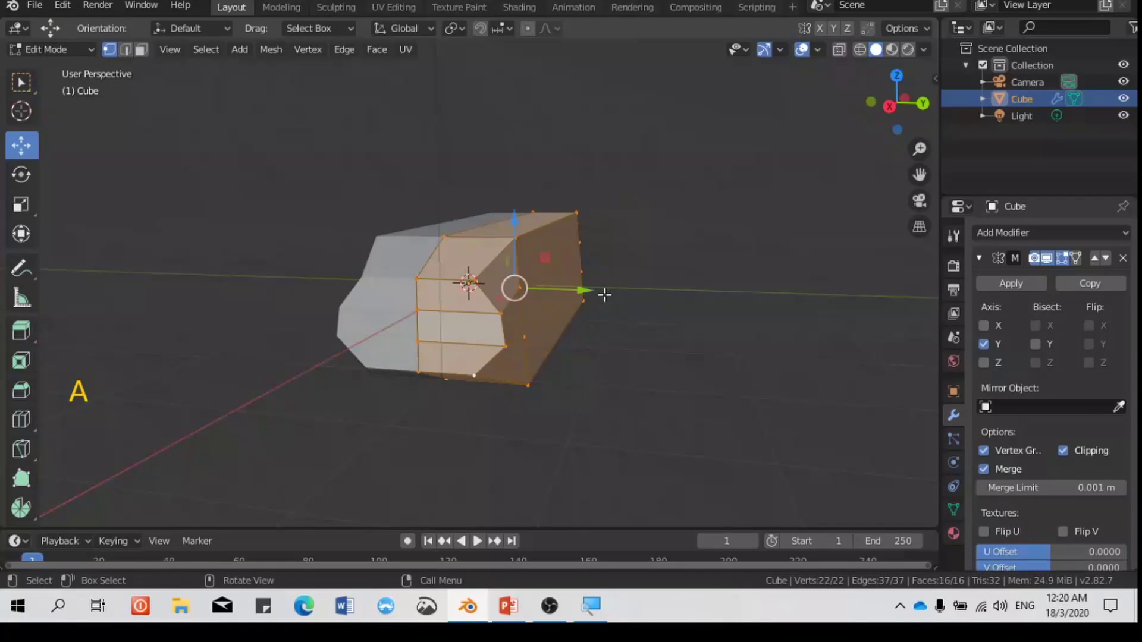
key("s")
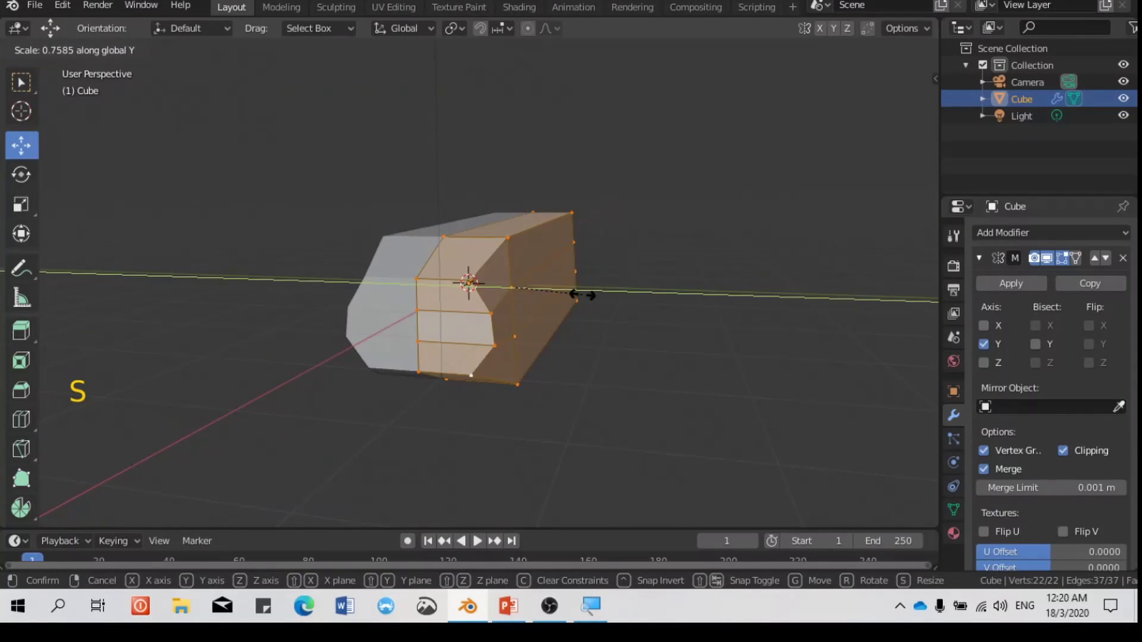
middle_click(599, 323)
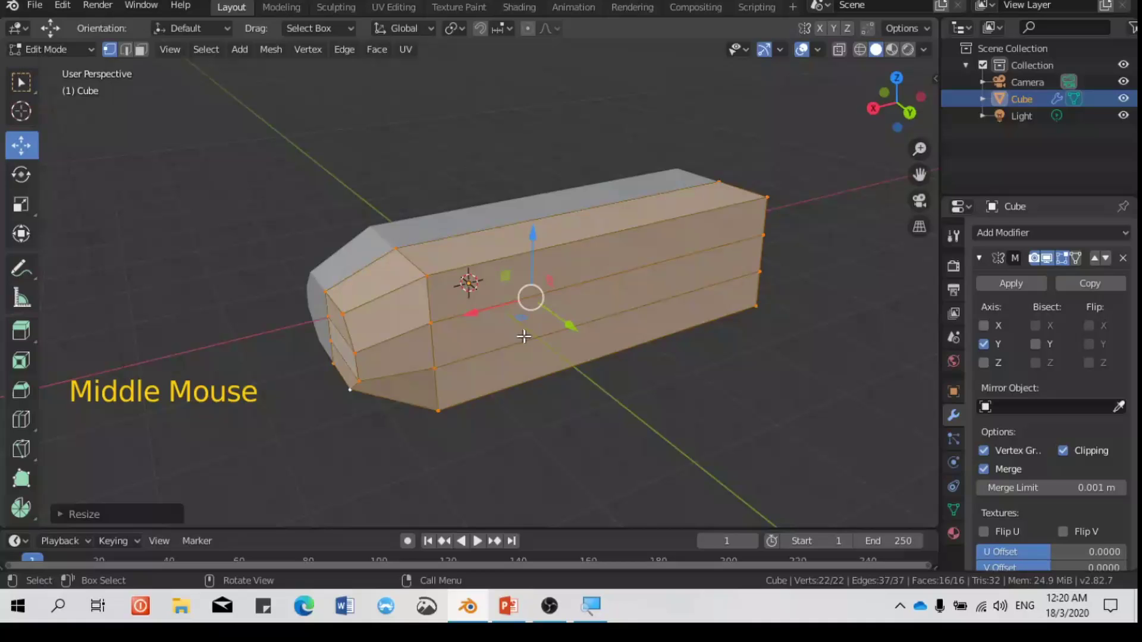
key("alt+a")
middle_click(606, 321)
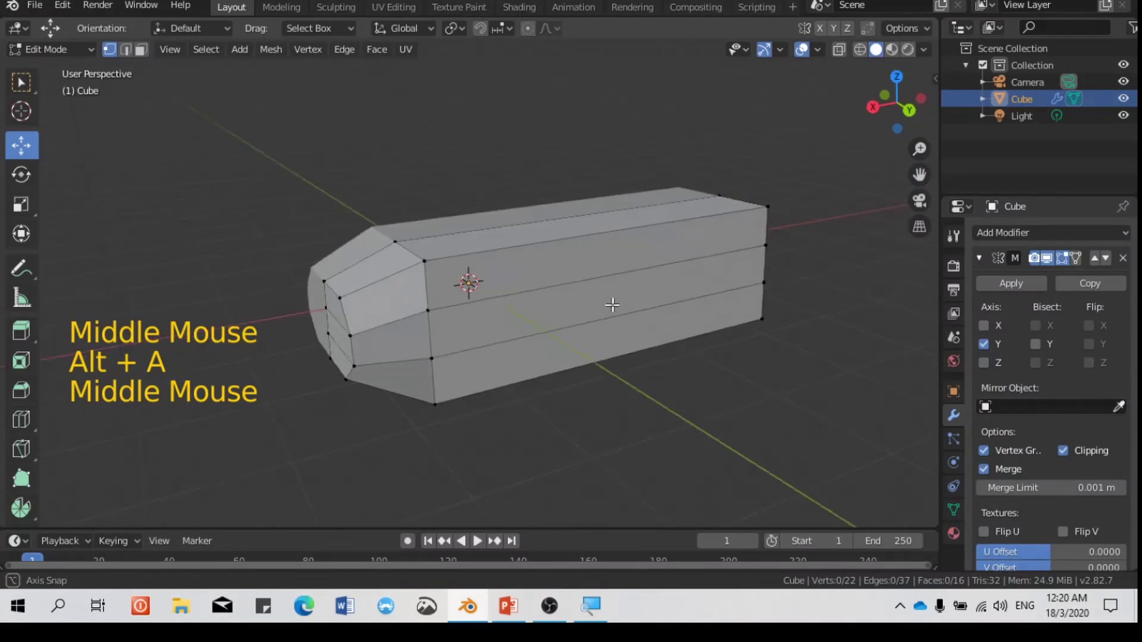
middle_click(550, 315)
scroll("down", 3)
middle_click(733, 361)
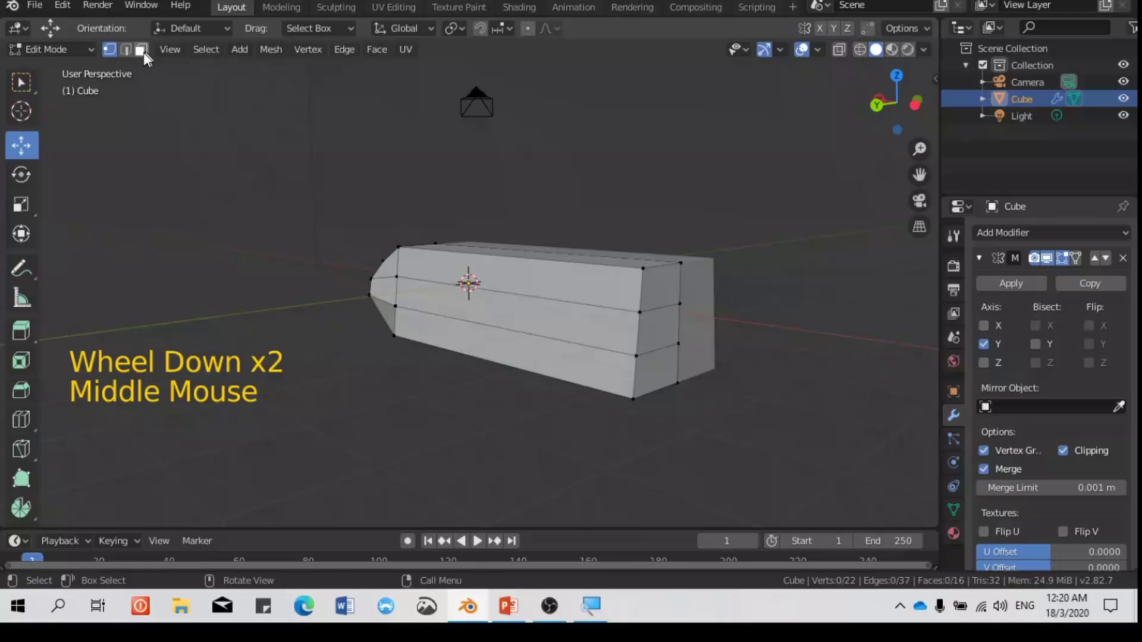
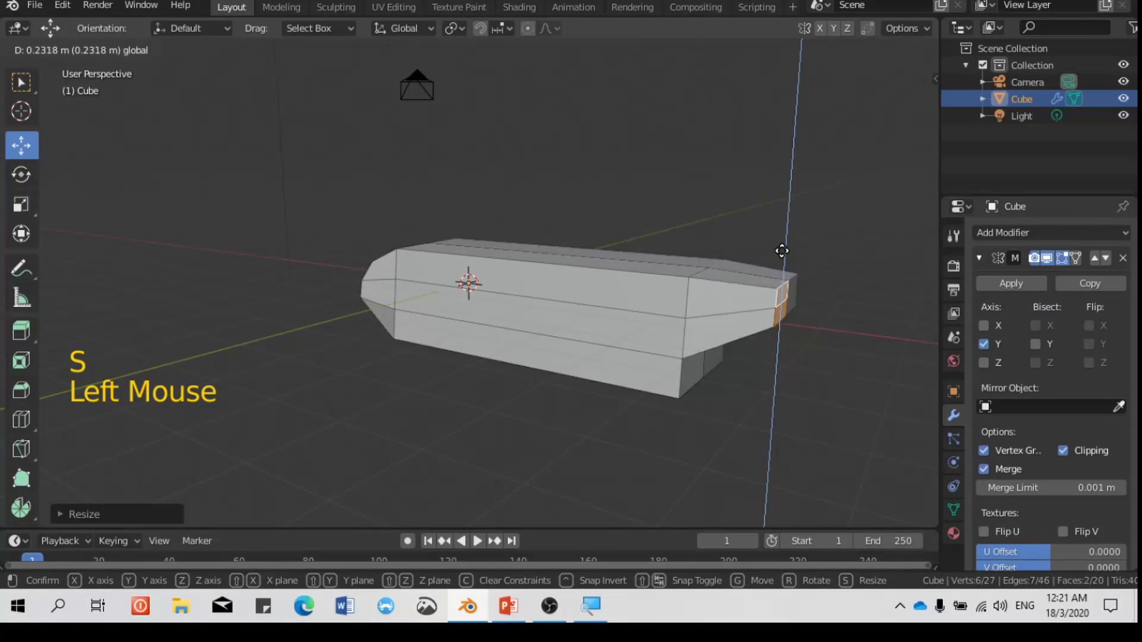
key("e")
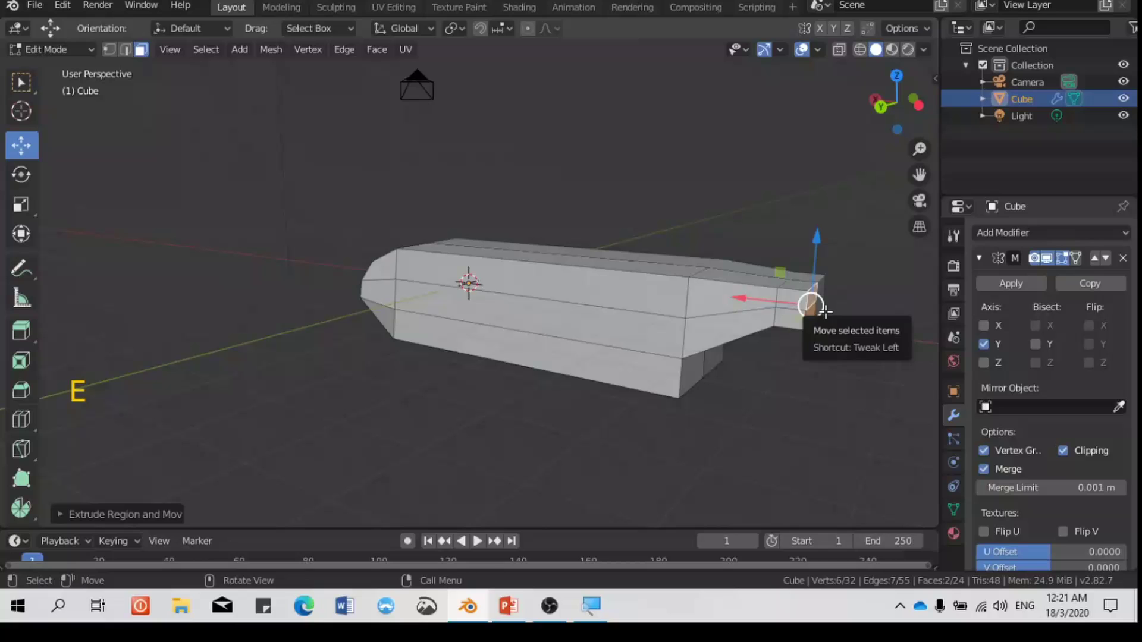
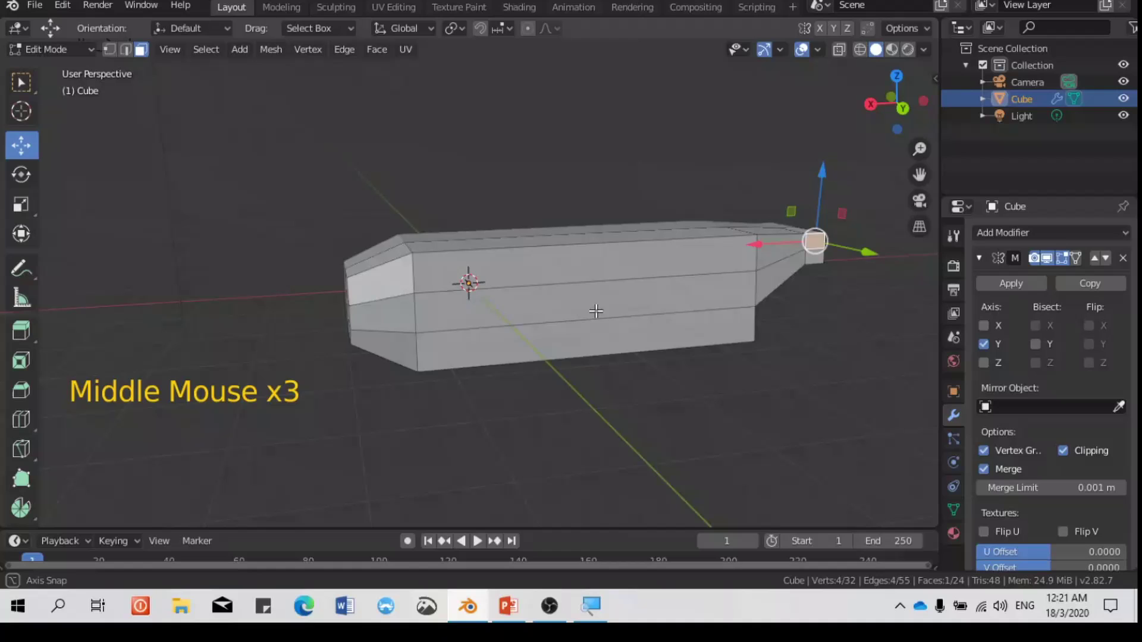
Cut two vertical edge loops across the fuselage and switch to edge selection
key("ctrl+r")
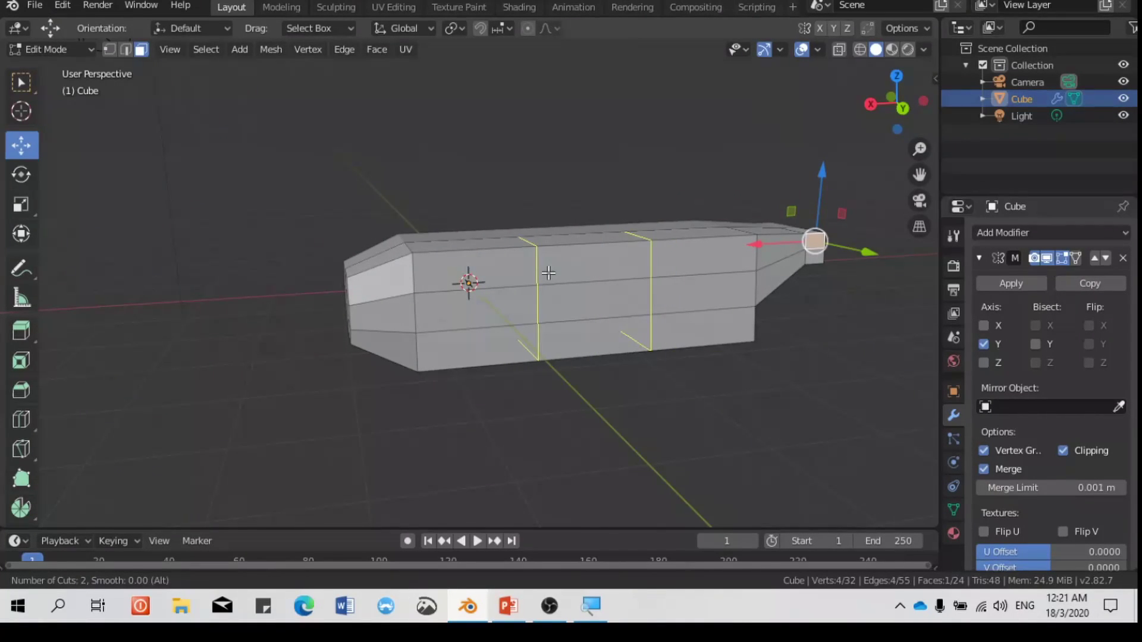
left_click(521, 245)
left_click(531, 267)
left_click(475, 309)
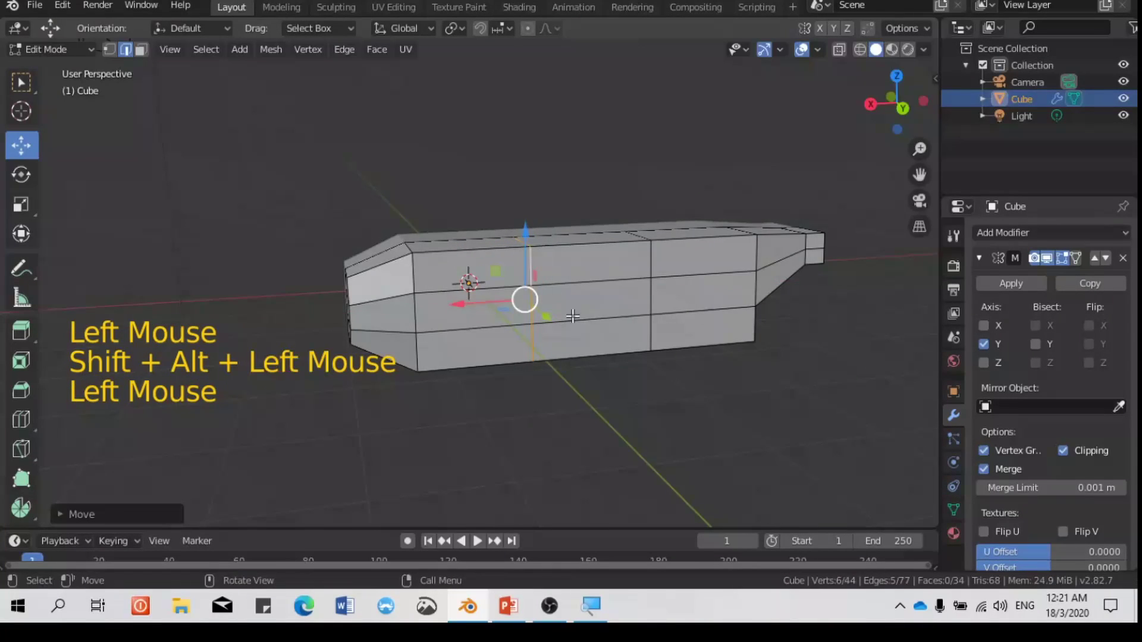
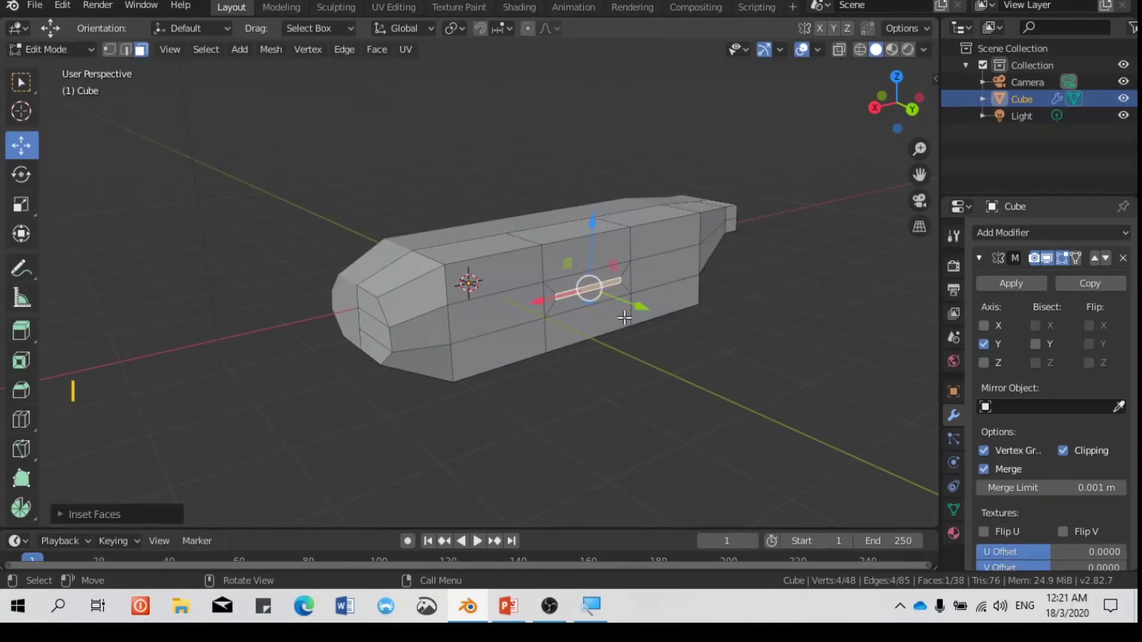
Extrude the inset side face into a swept-back wing, narrow its tip, and add a loop cut across it
scroll("down", 3)
key("e")
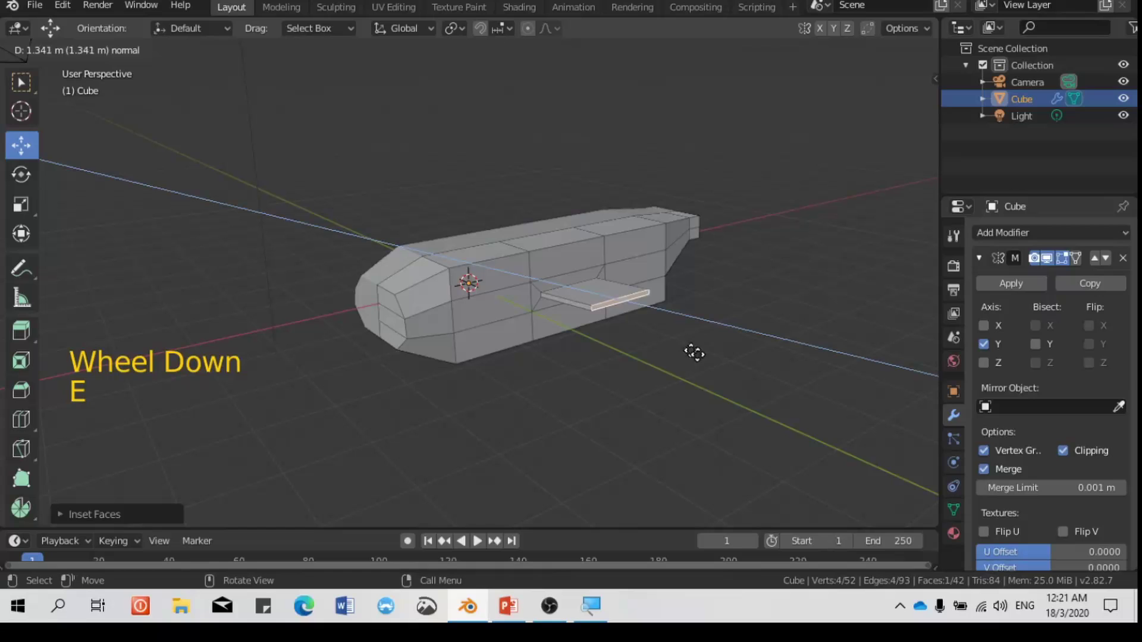
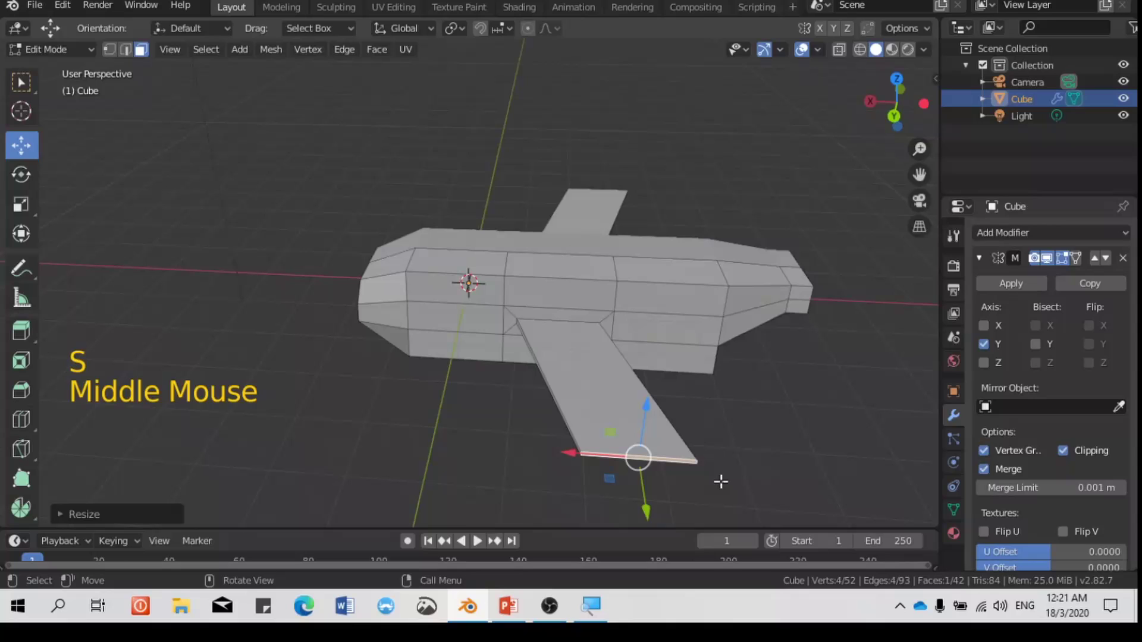
key("s")
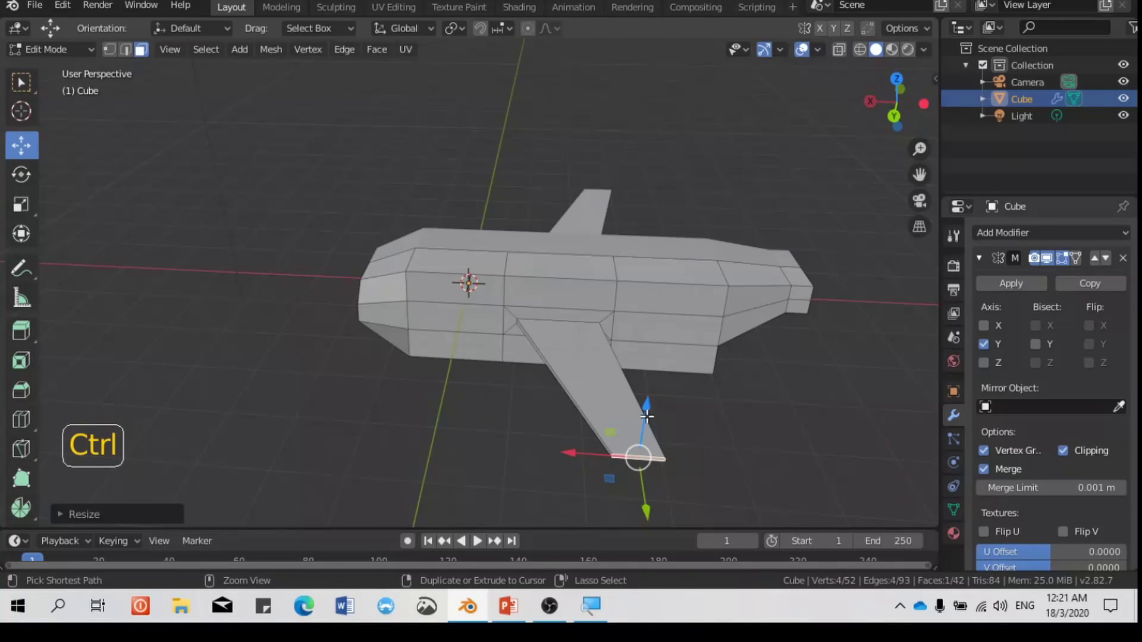
key("ctrl+r")
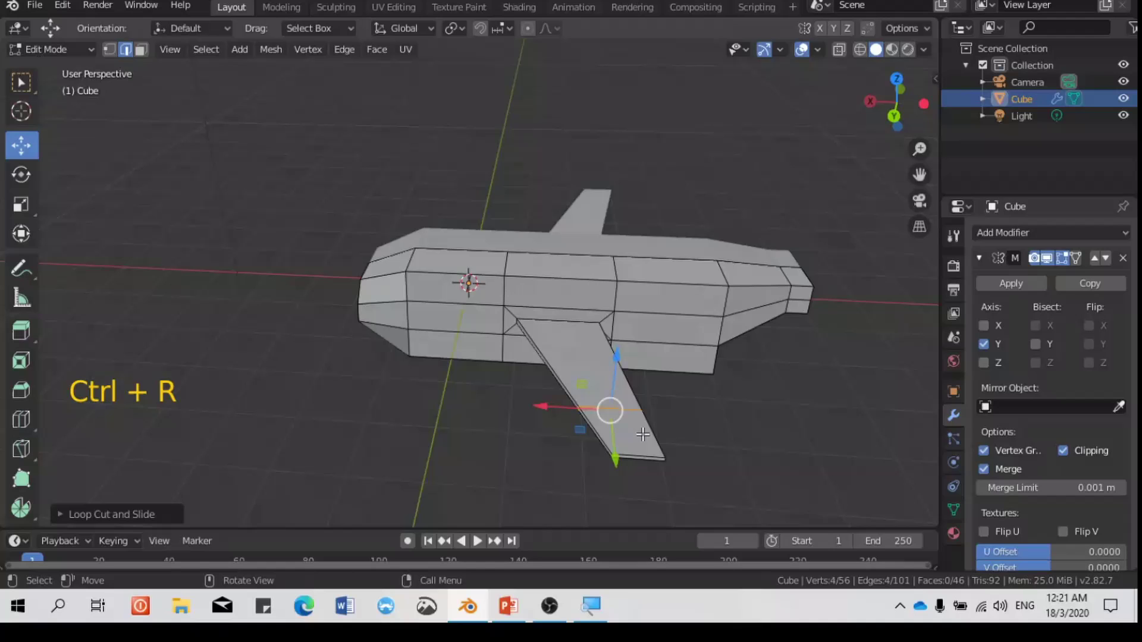
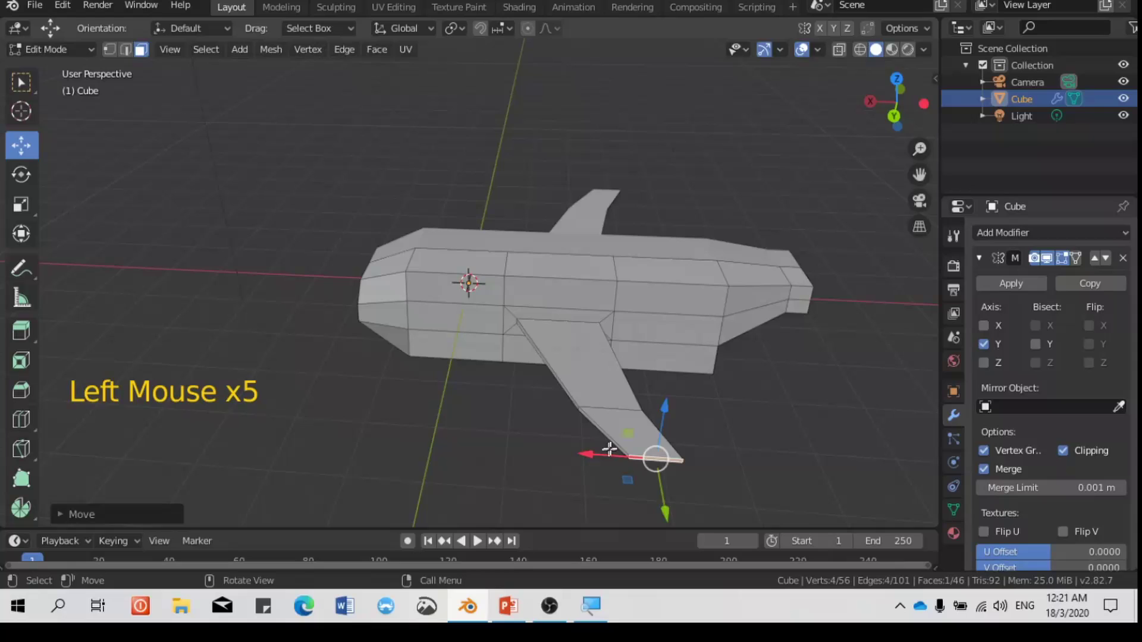
middle_click(647, 391)
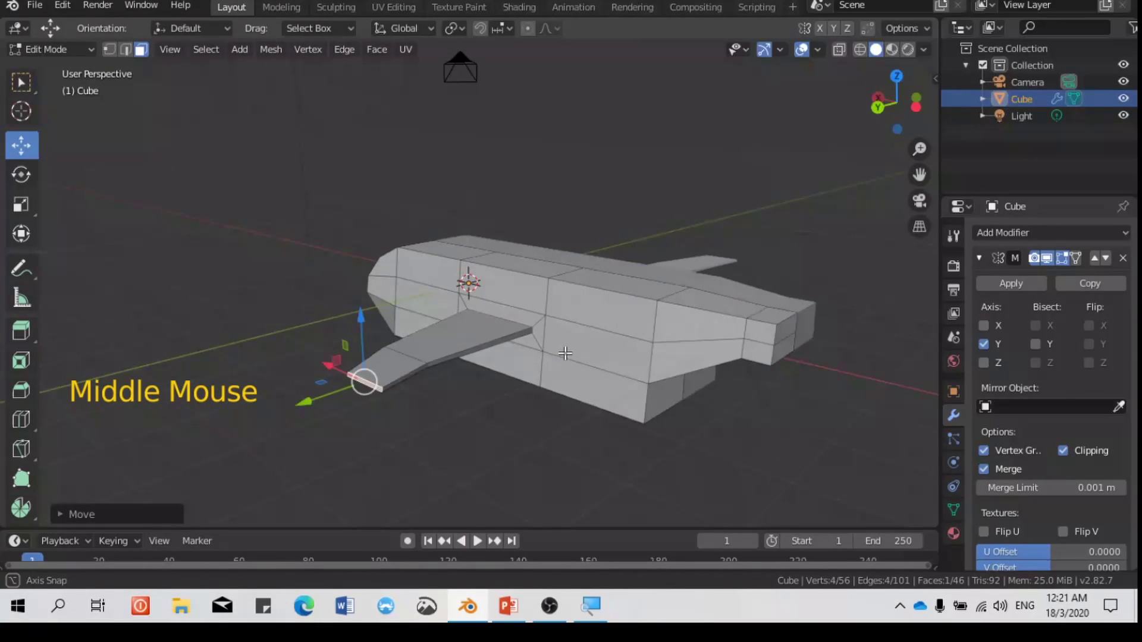
middle_click(569, 356)
middle_click(528, 342)
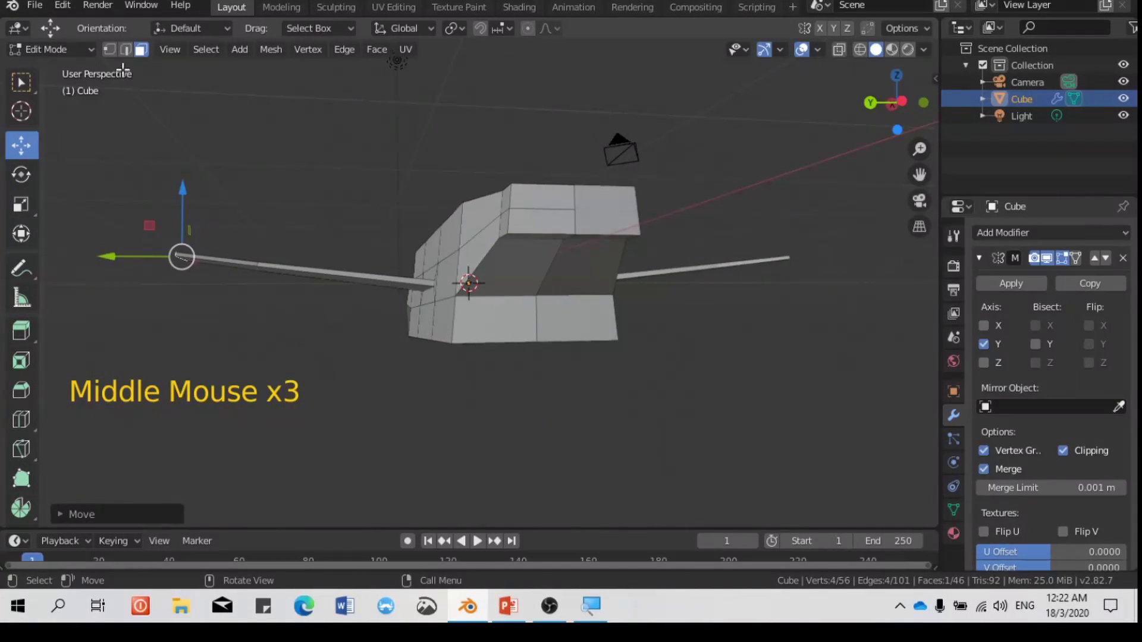
left_click(124, 56)
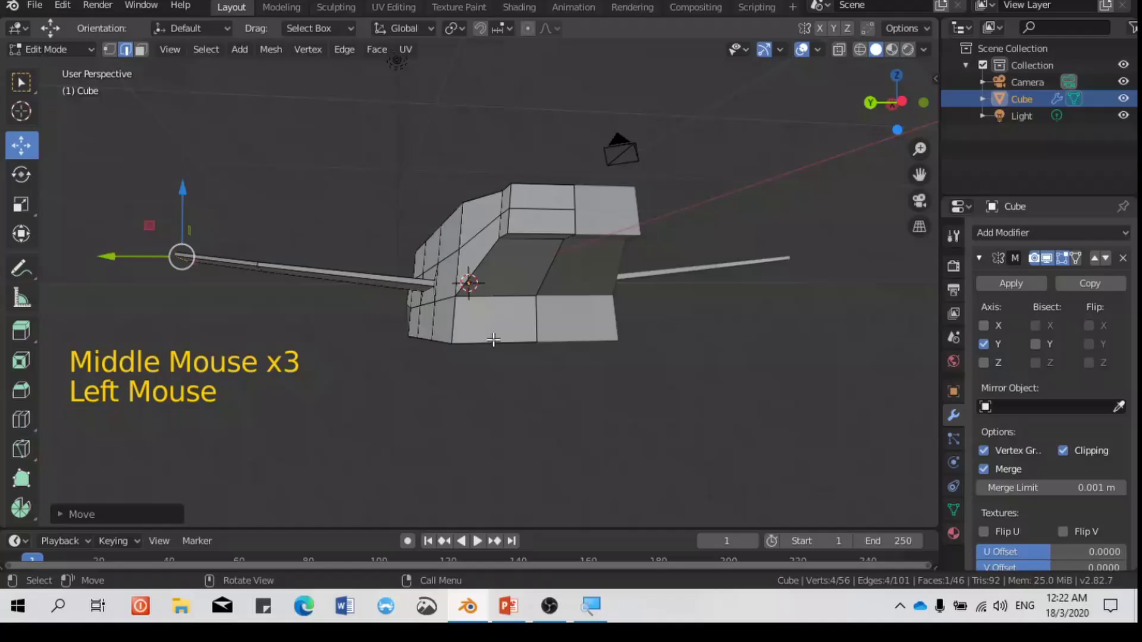
left_click(107, 53)
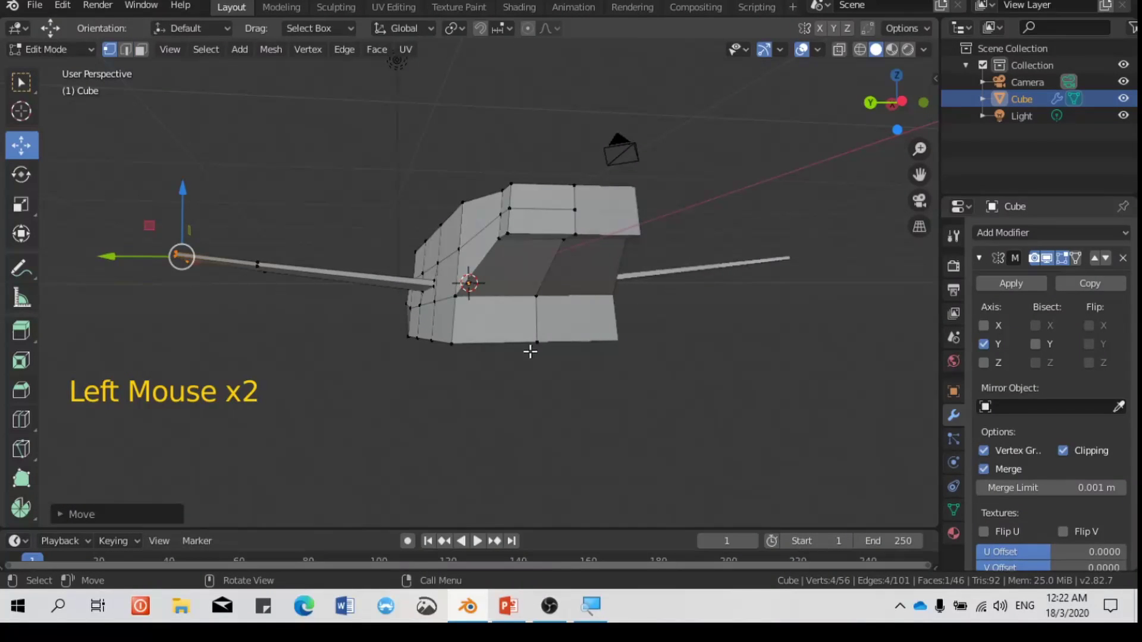
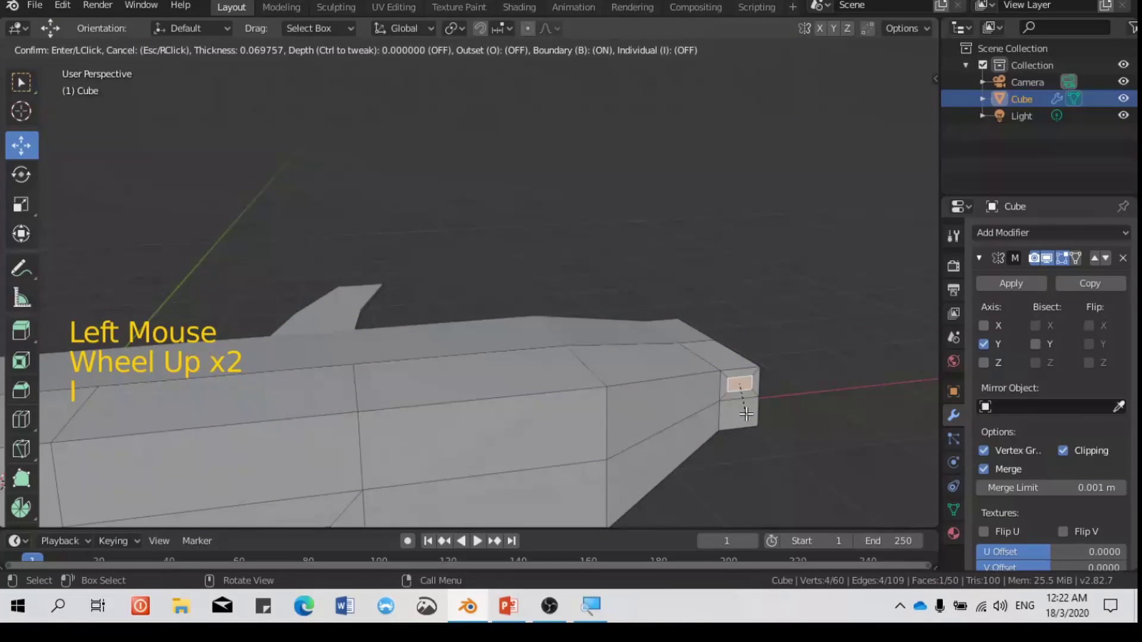
Extrude the inset rear top face upward and scale it into a thin vertical tail fin
scroll("down", 3)
key("e")
key("s")
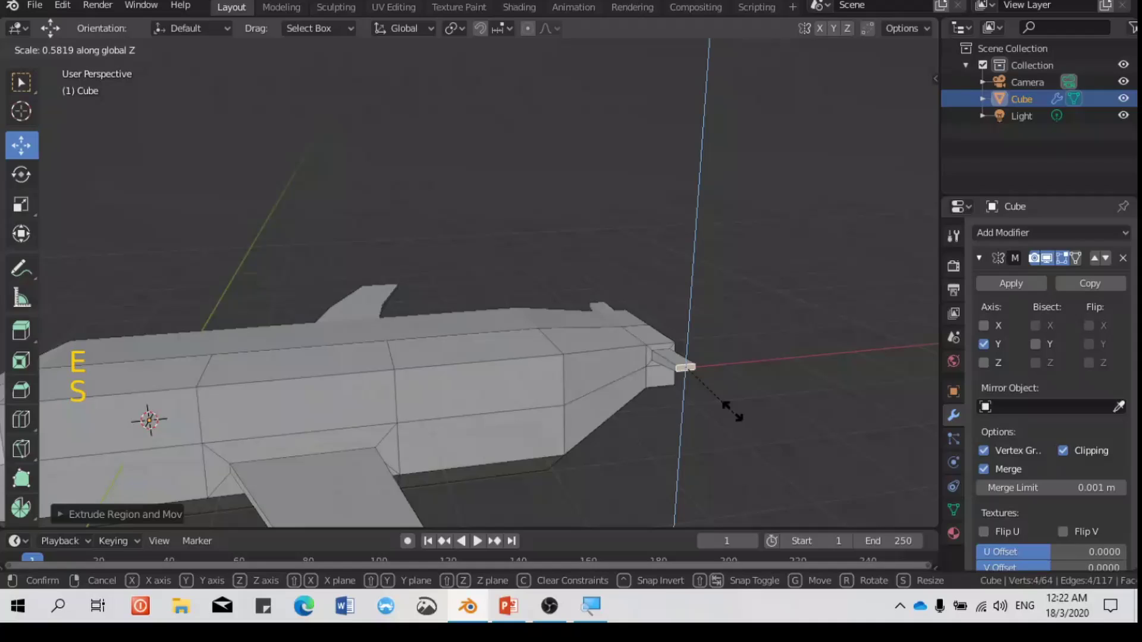
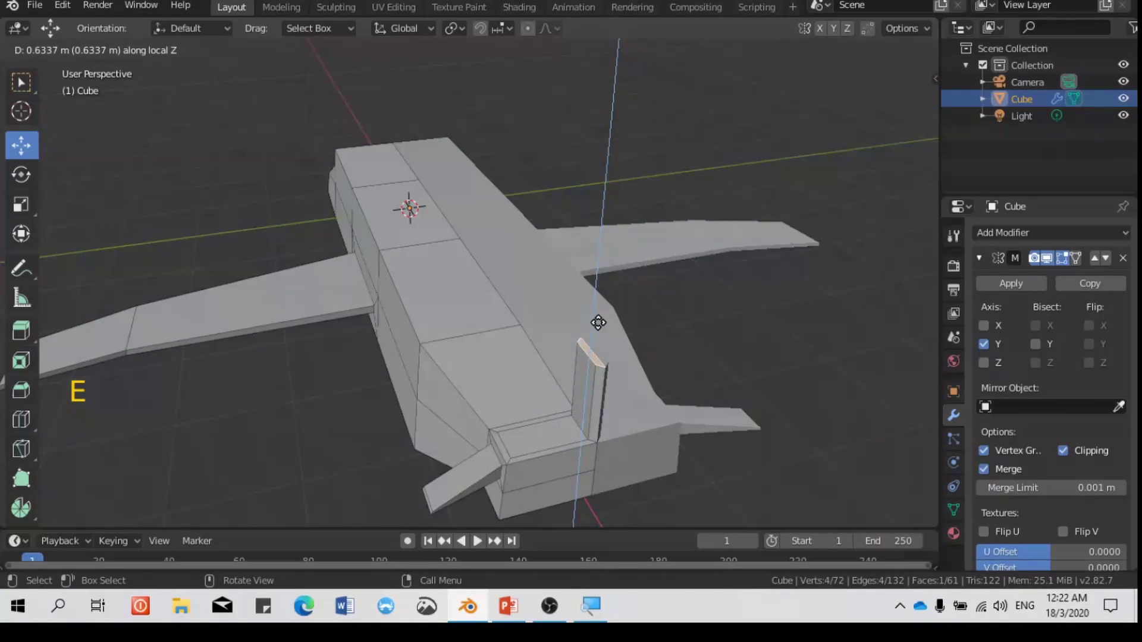
Switch the mesh selection mode to edges for the next adjustments
scroll("up", 3)
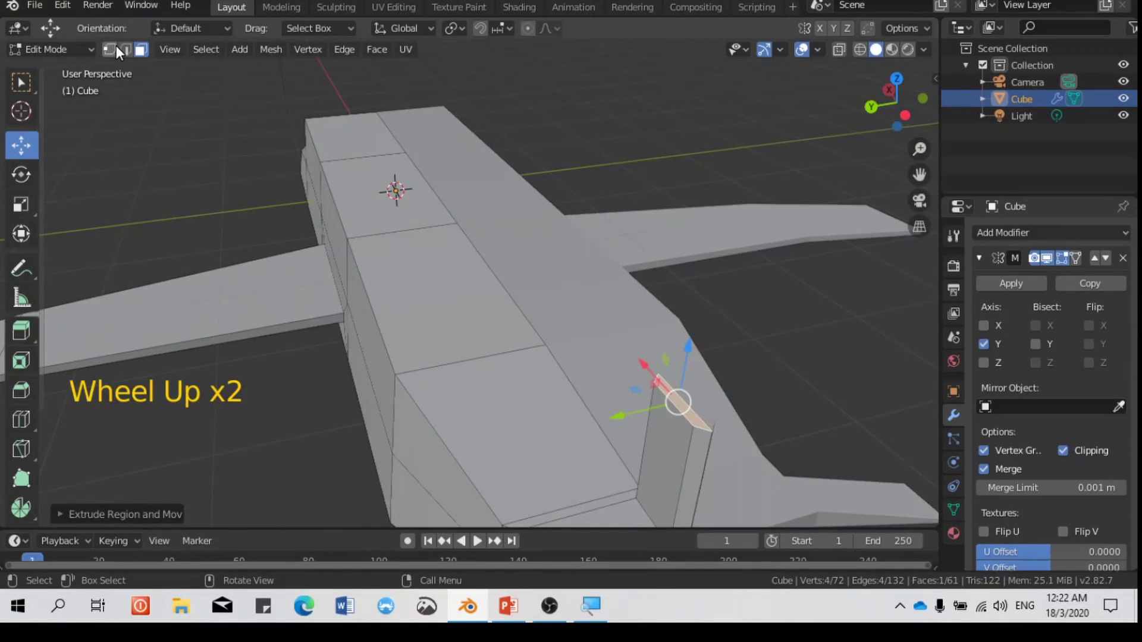
left_click(125, 52)
left_click(684, 425)
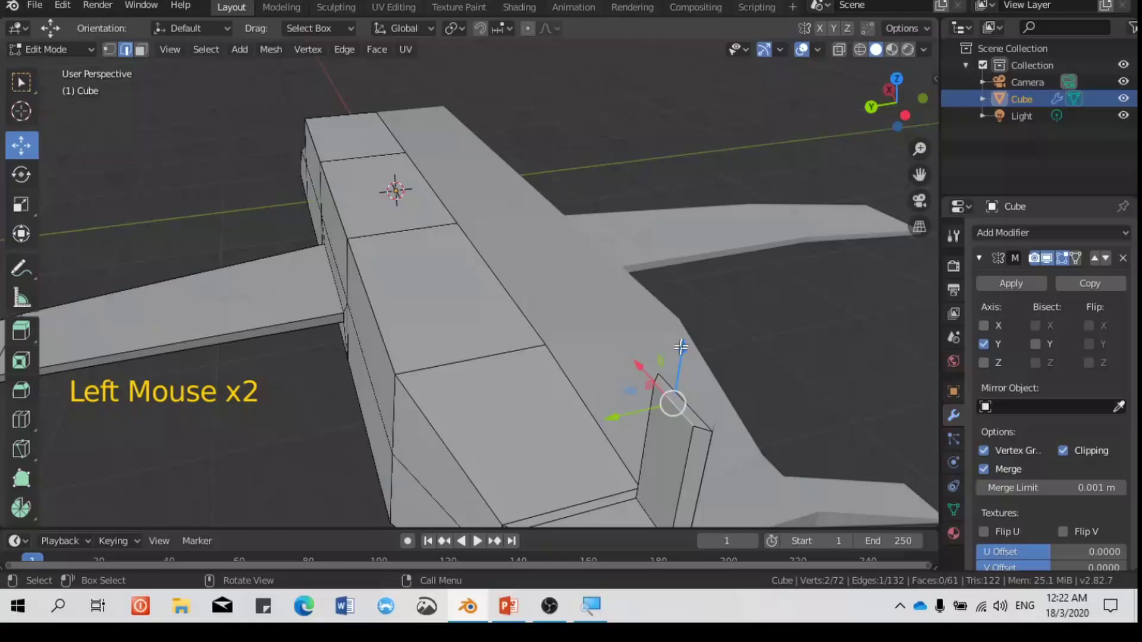
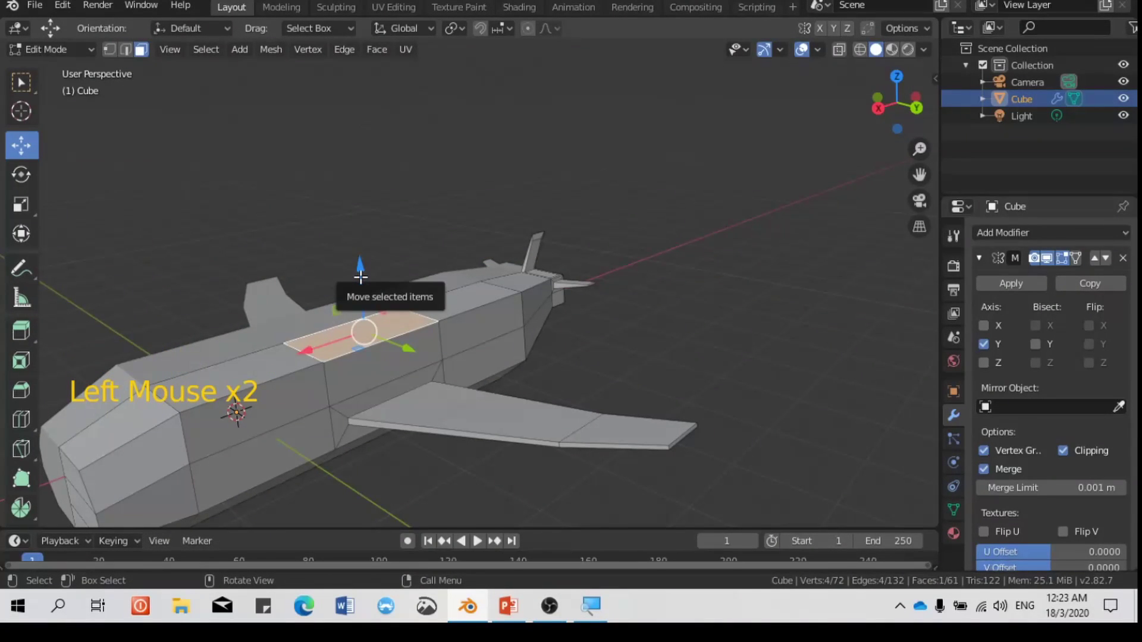
Extrude the top front face up into a cockpit block and reposition its first edge
key("e")
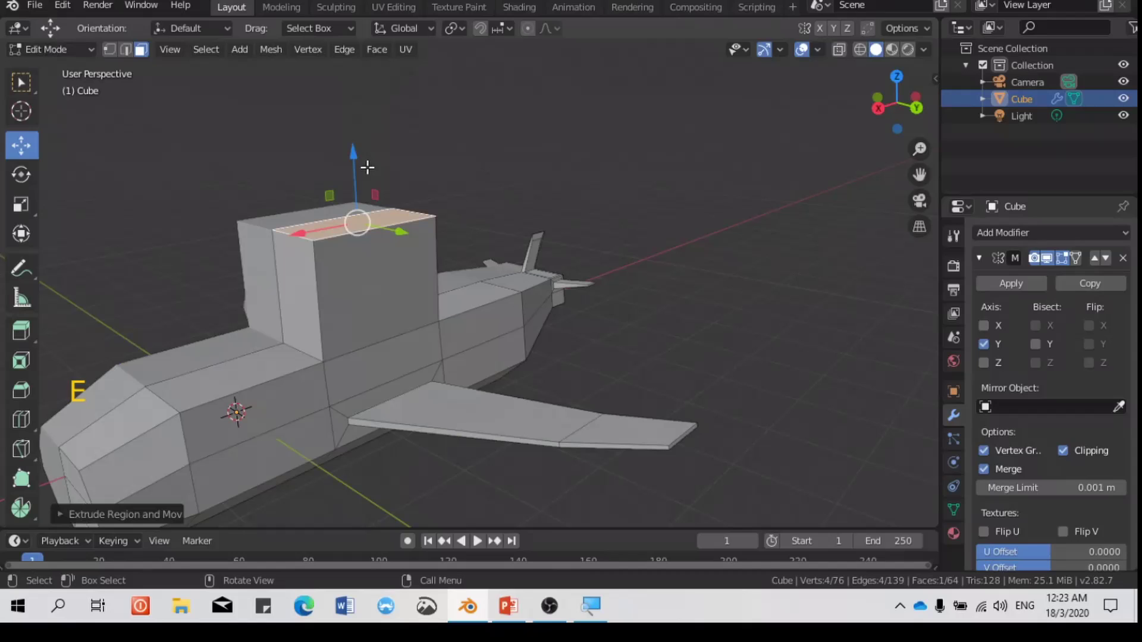
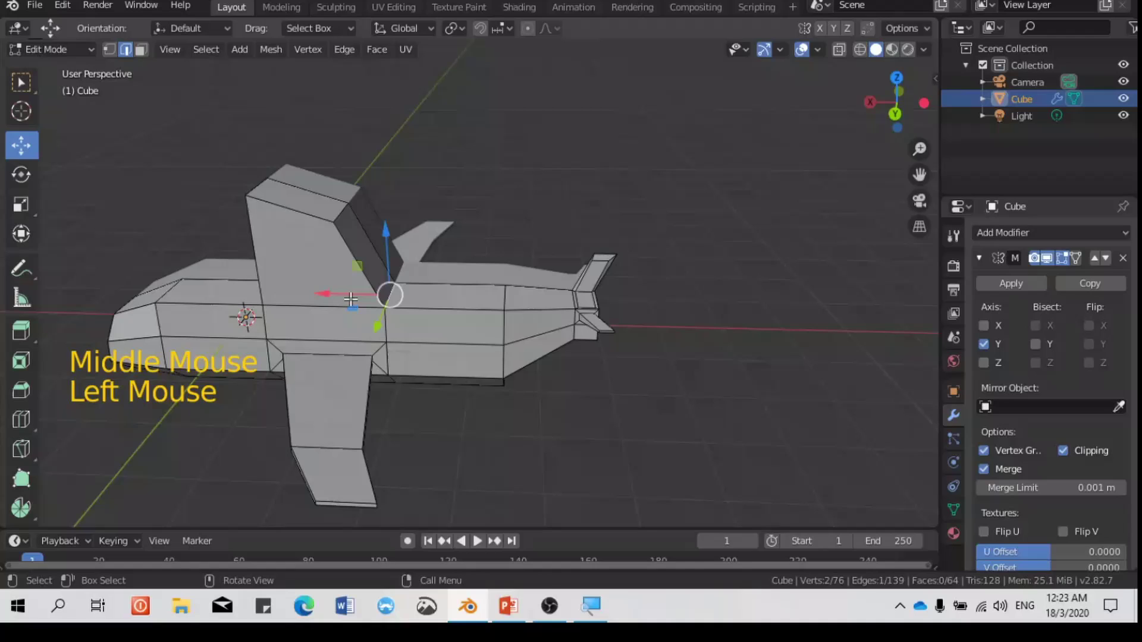
left_click(344, 298)
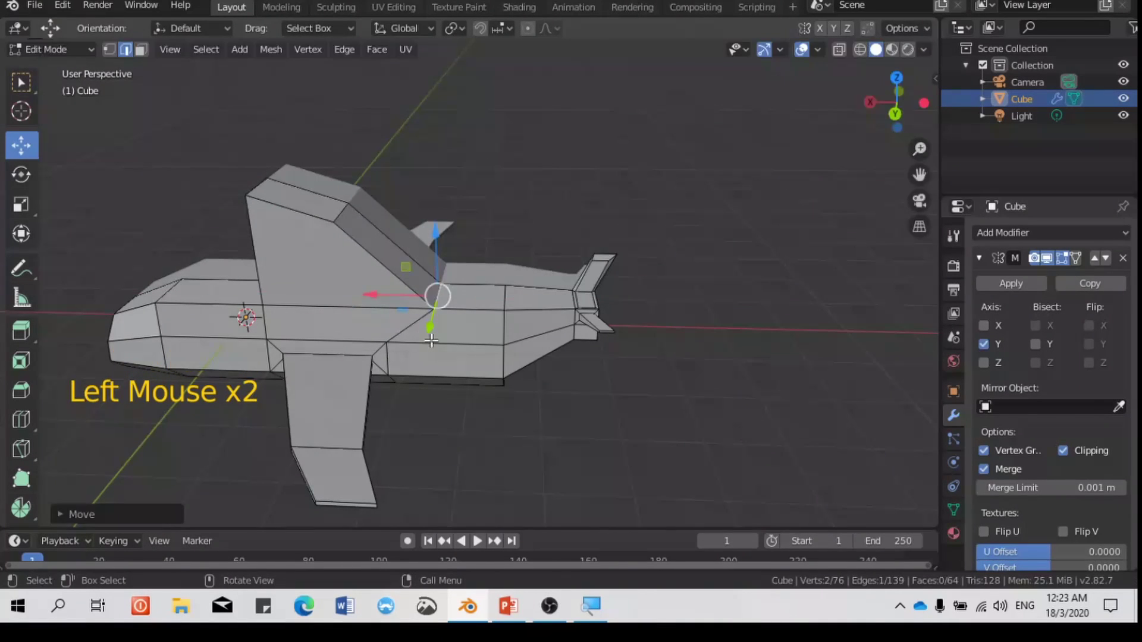
key("ctrl+z")
left_click(381, 327)
Move another cockpit edge along one axis to slope the block's front and back
left_click(351, 311)
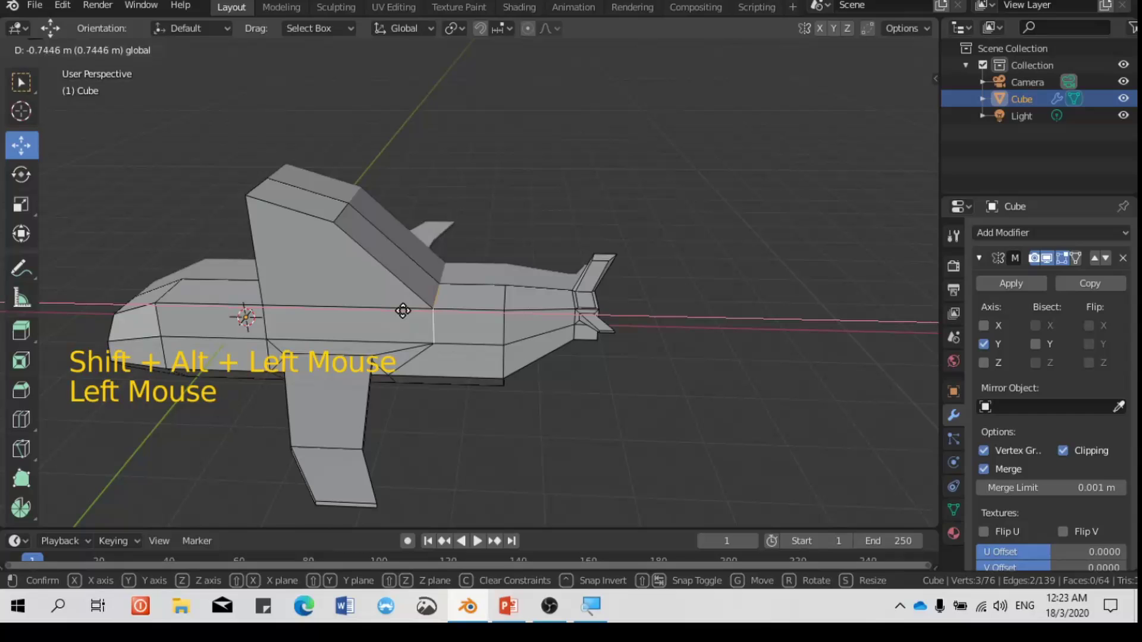
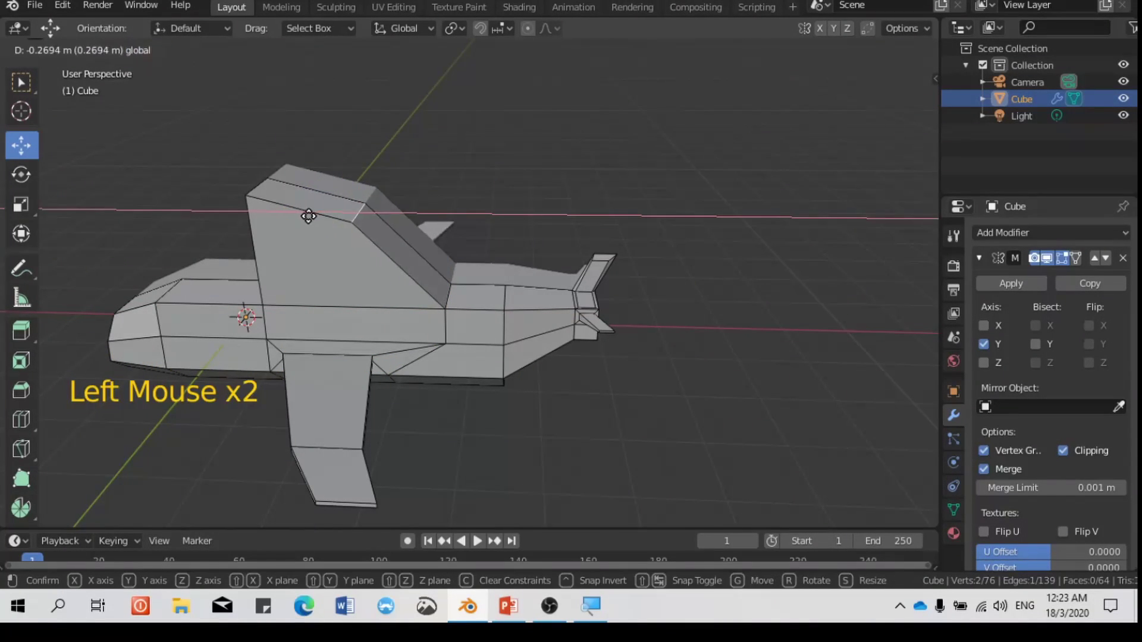
middle_click(335, 299)
left_click(266, 236)
left_click(216, 243)
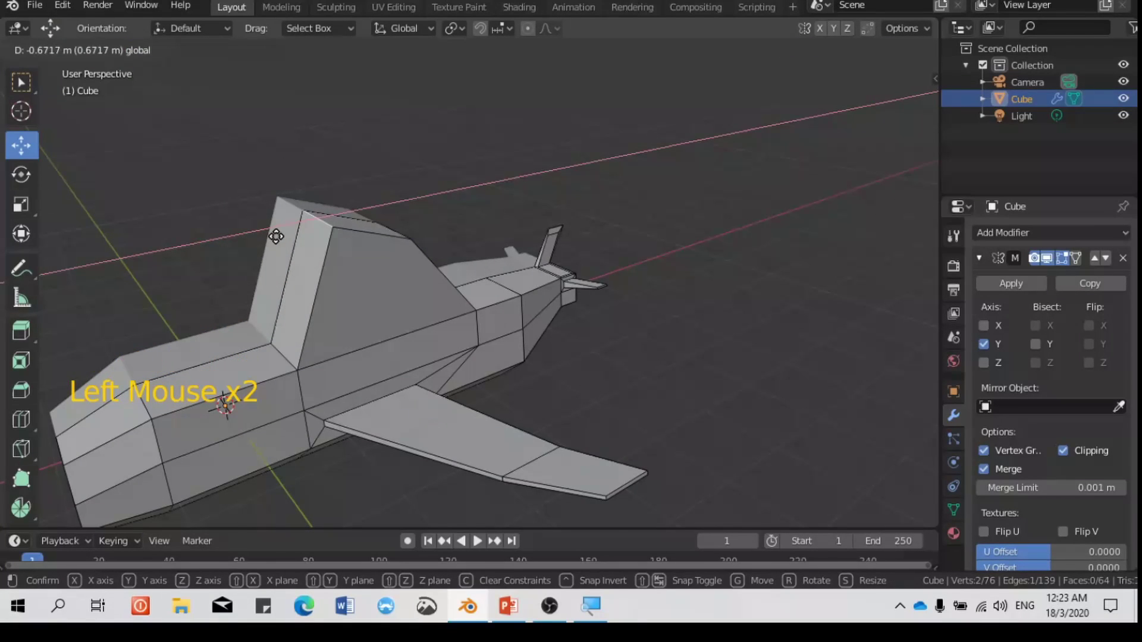
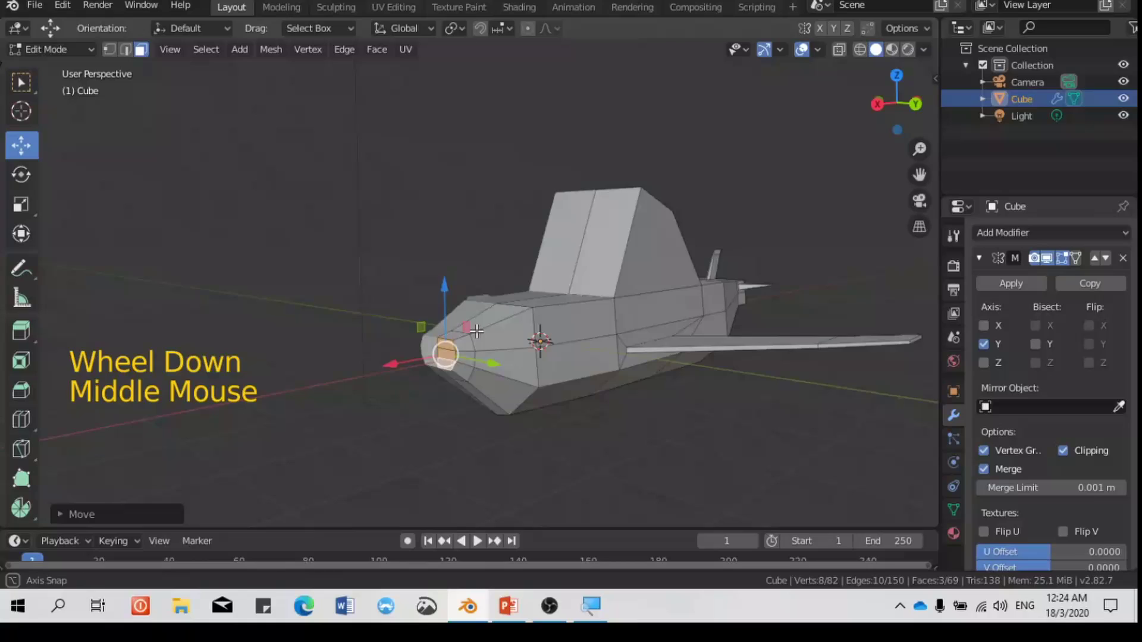
Select the cockpit's top edges and adjust them to taper the canopy into a slanted shape
scroll("up", 3)
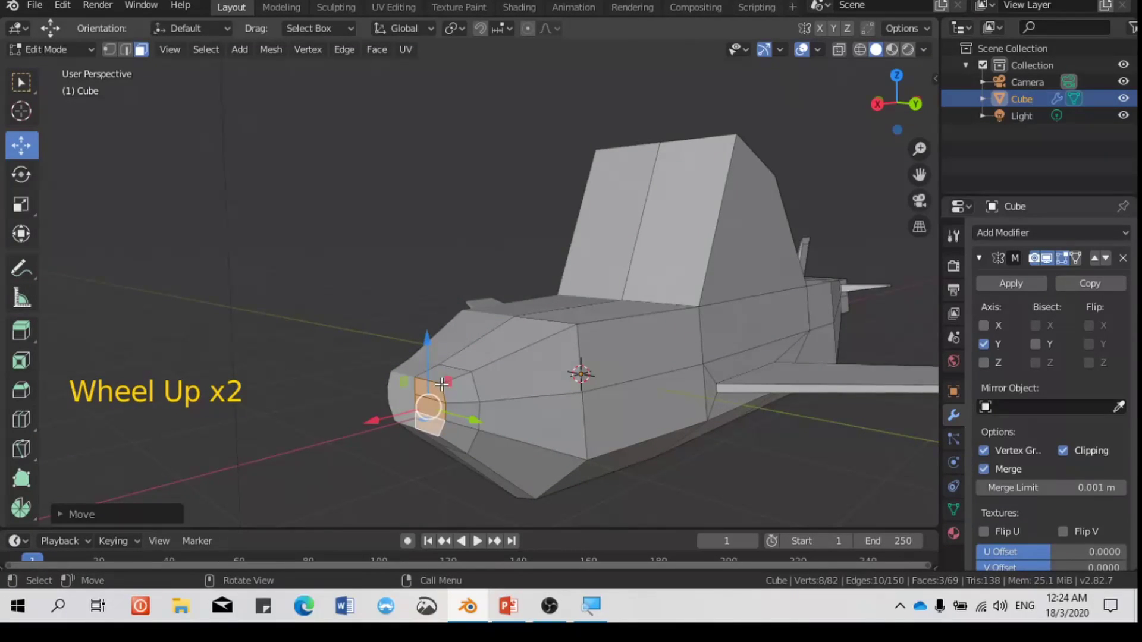
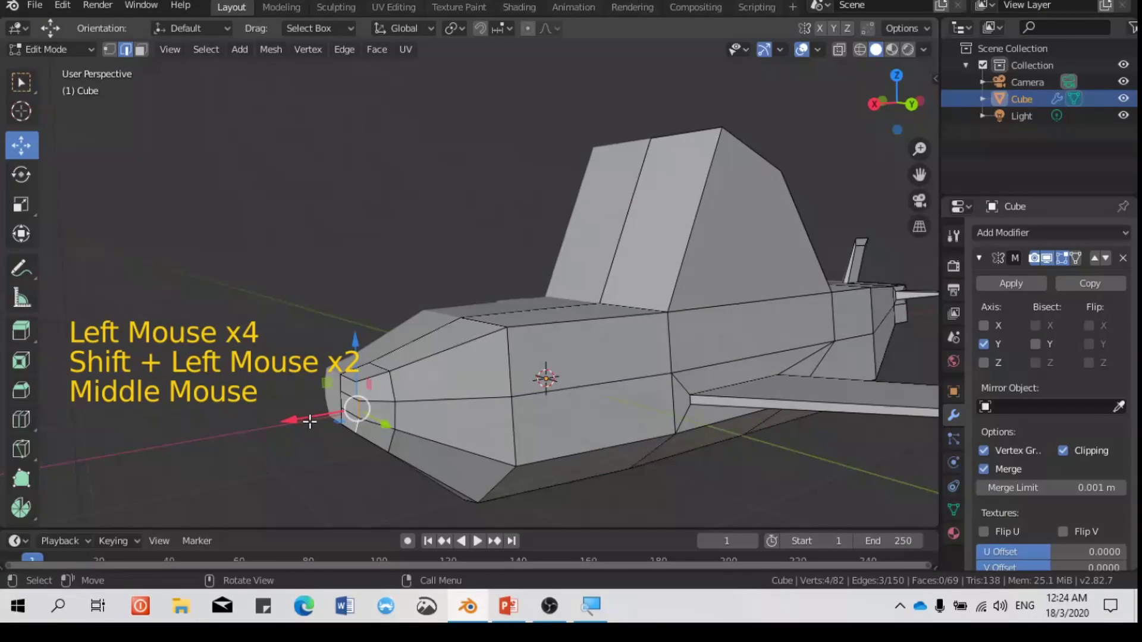
left_click(304, 424)
key("ctrl+z")
middle_click(382, 455)
middle_click(407, 417)
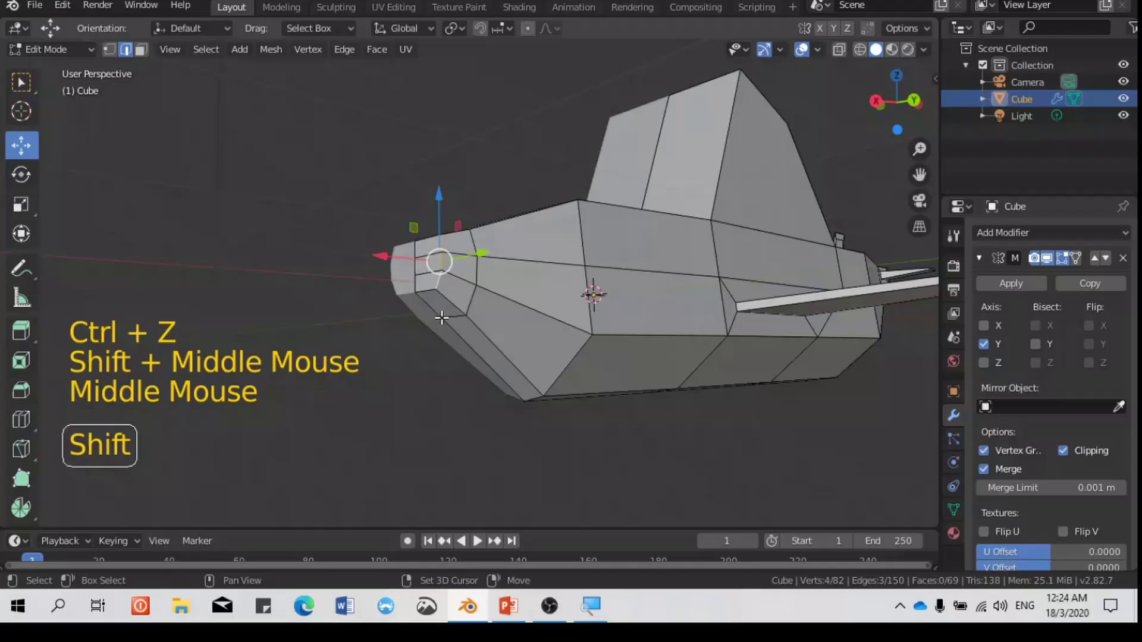
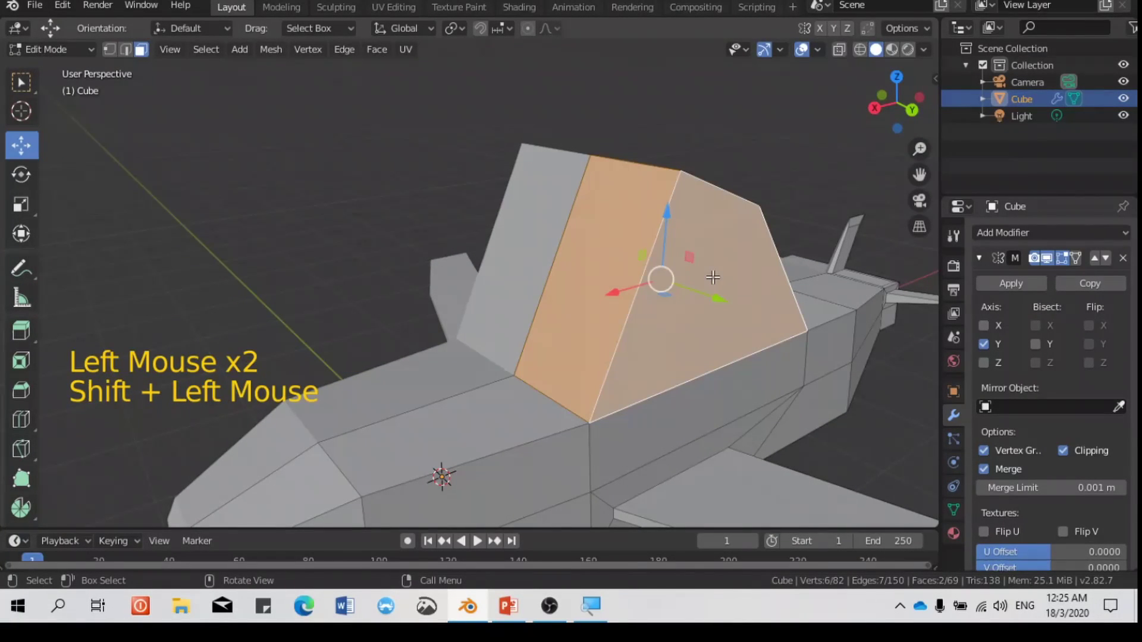
Inset the front and triangular rear canopy side panels individually after undoing a shared inset
key("i")
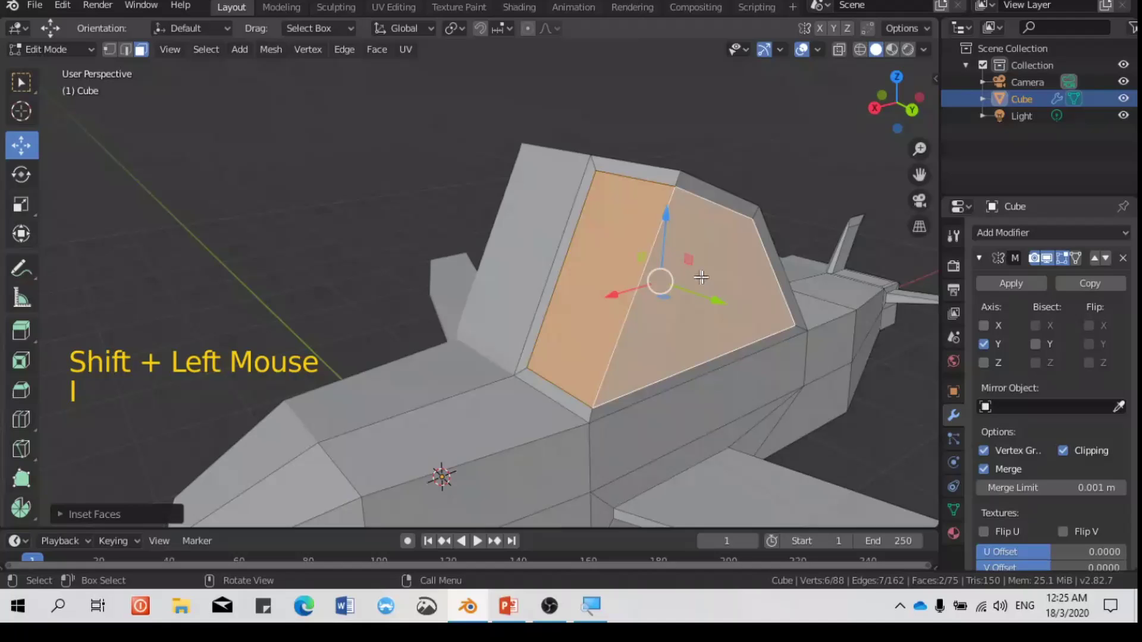
key("ctrl+z")
left_click(630, 262)
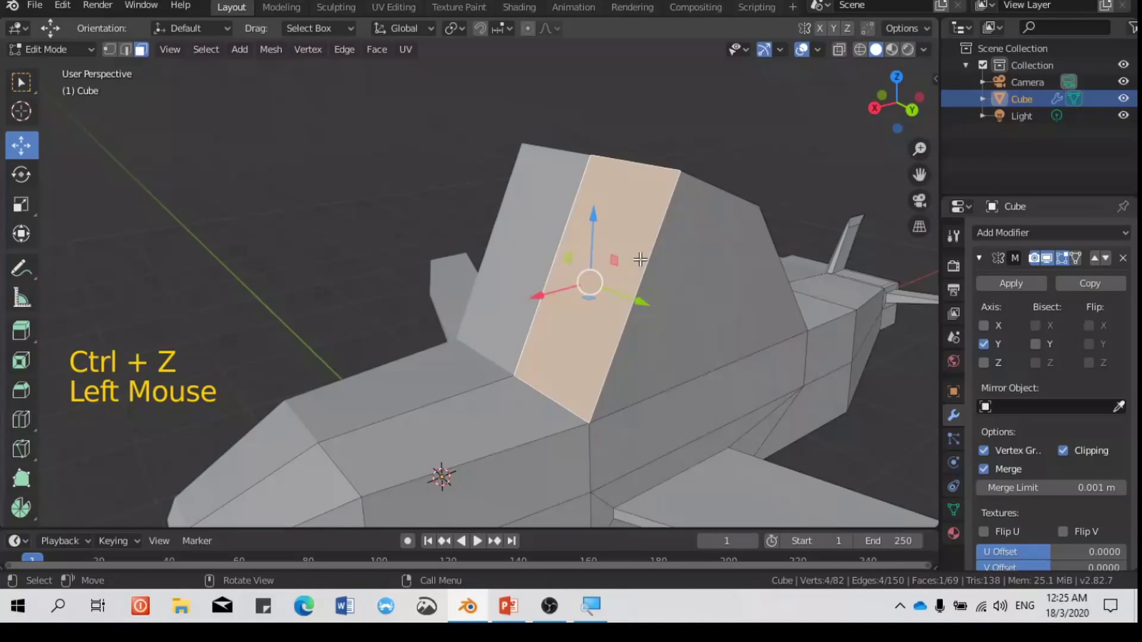
key("i")
left_click(697, 270)
key("i")
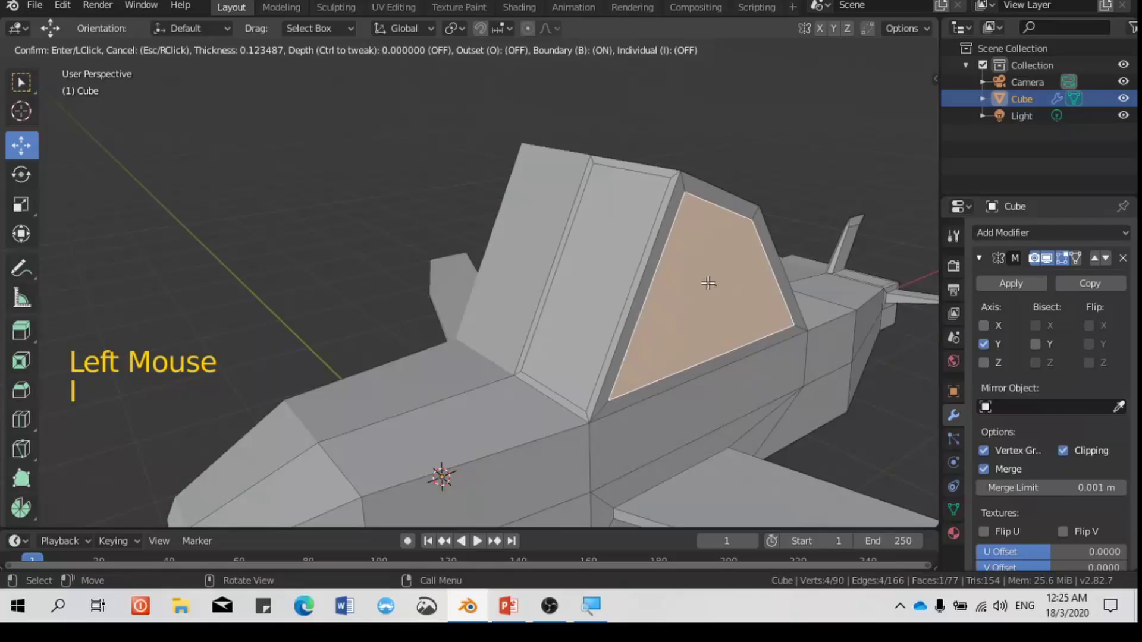
Extrude the front and rear window panes slightly inward to recess them, then deselect everything
left_click(593, 262)
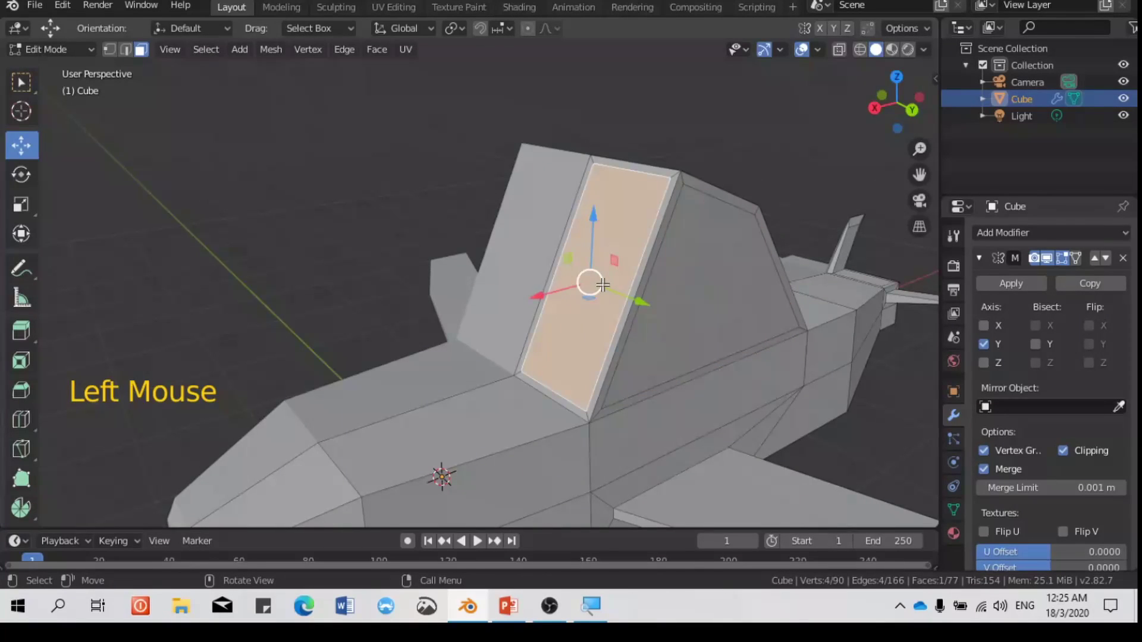
key("e")
left_click(709, 305)
key("e")
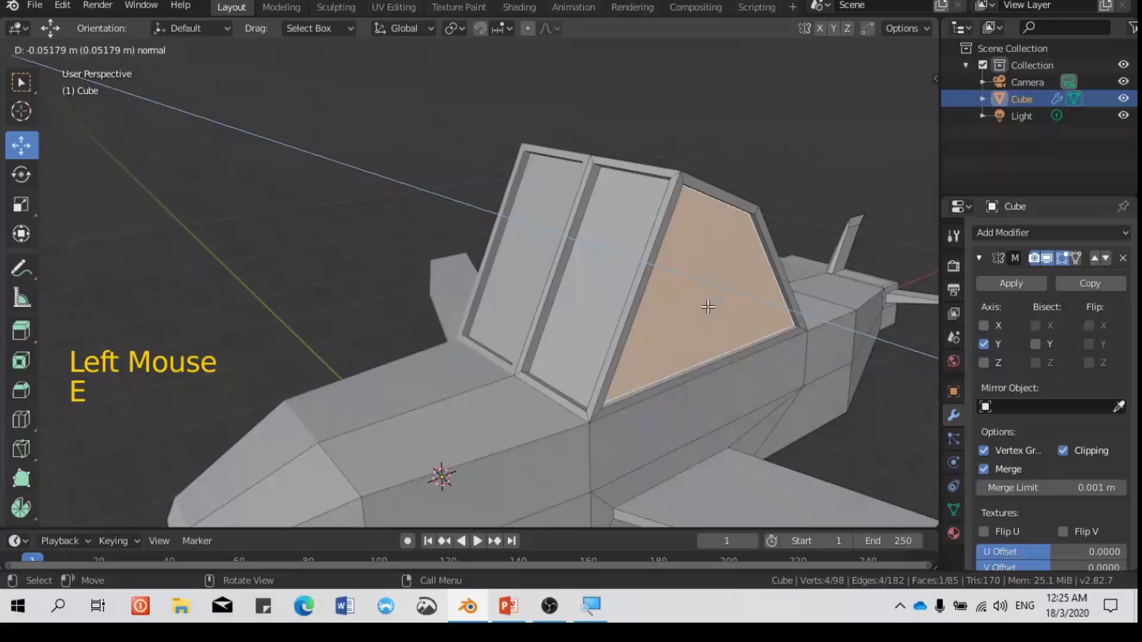
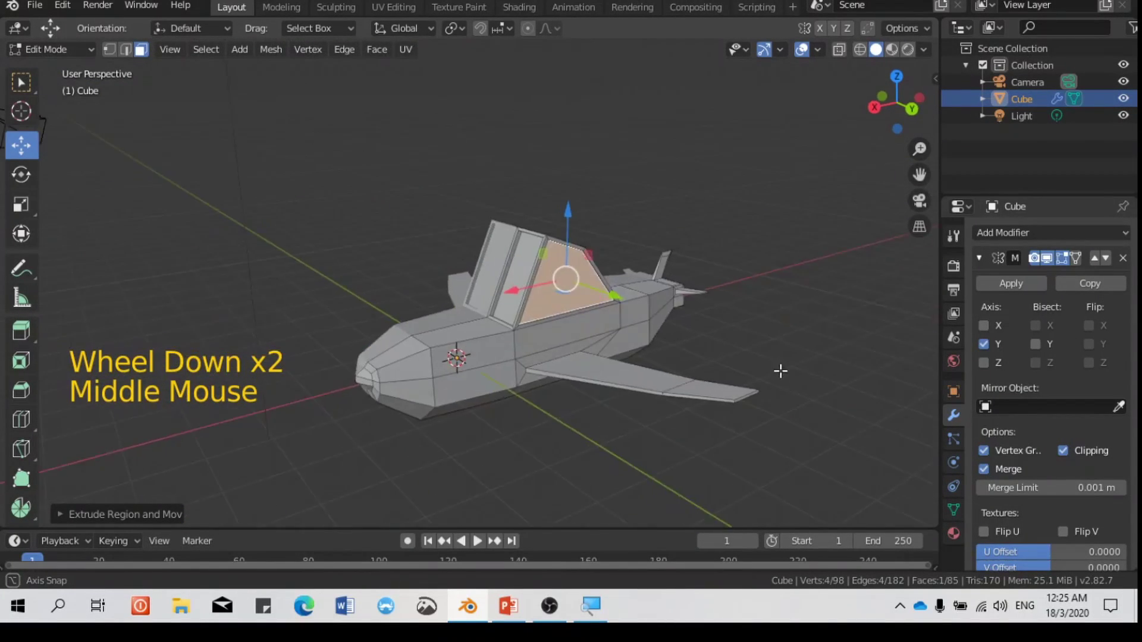
scroll("up", 3)
key("alt+a")
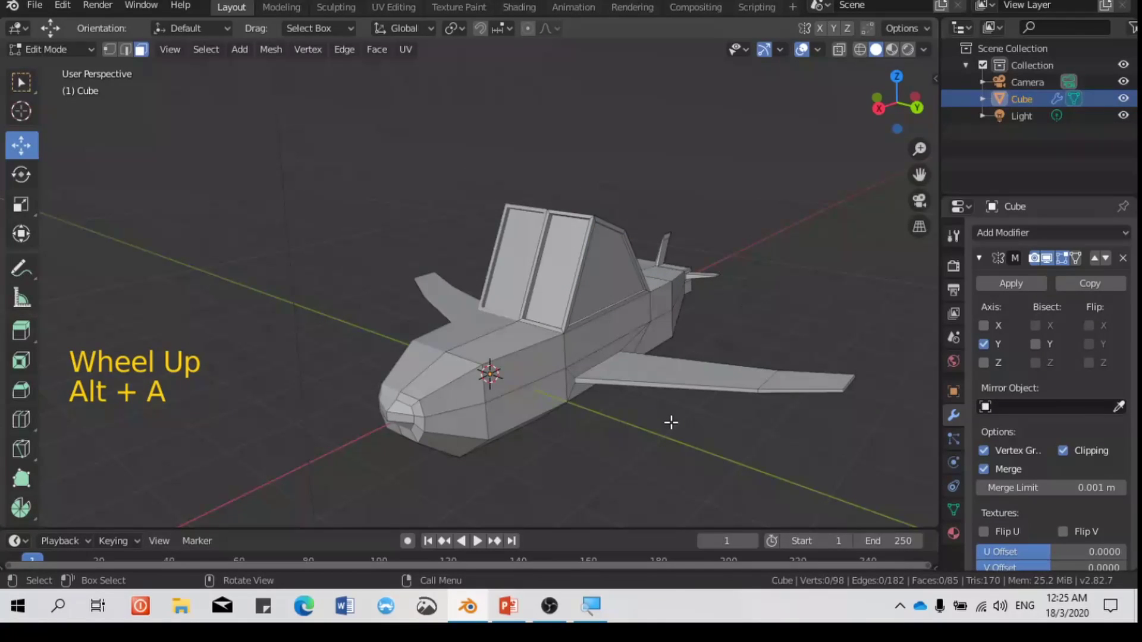
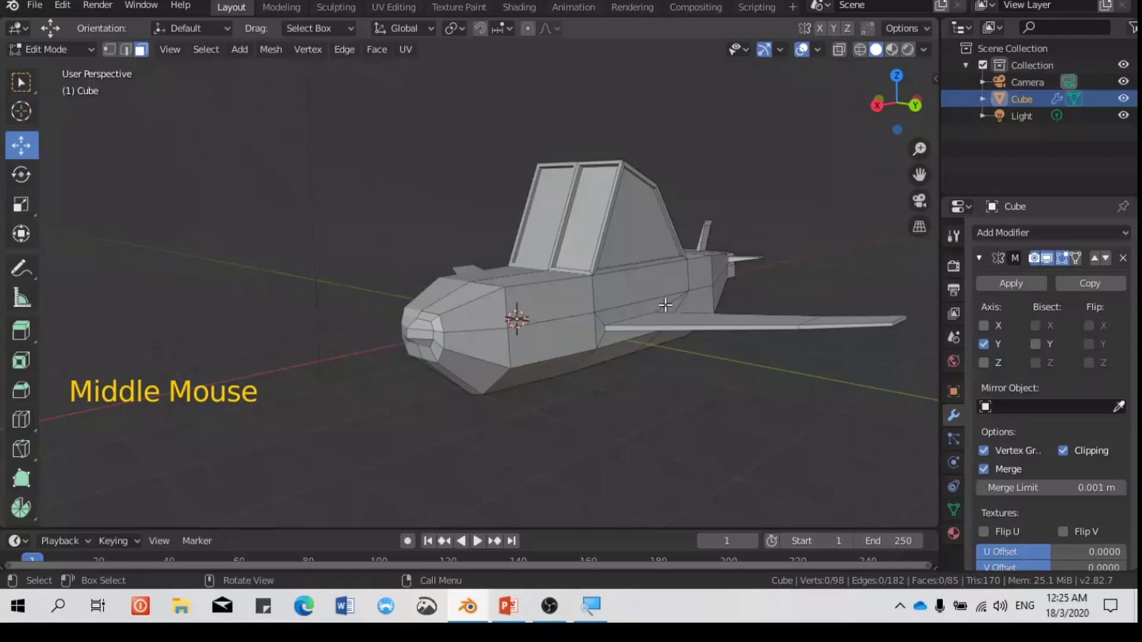
Select a fuselage edge below the cockpit canopy in edge mode, zooming in to inspect it
left_click(132, 56)
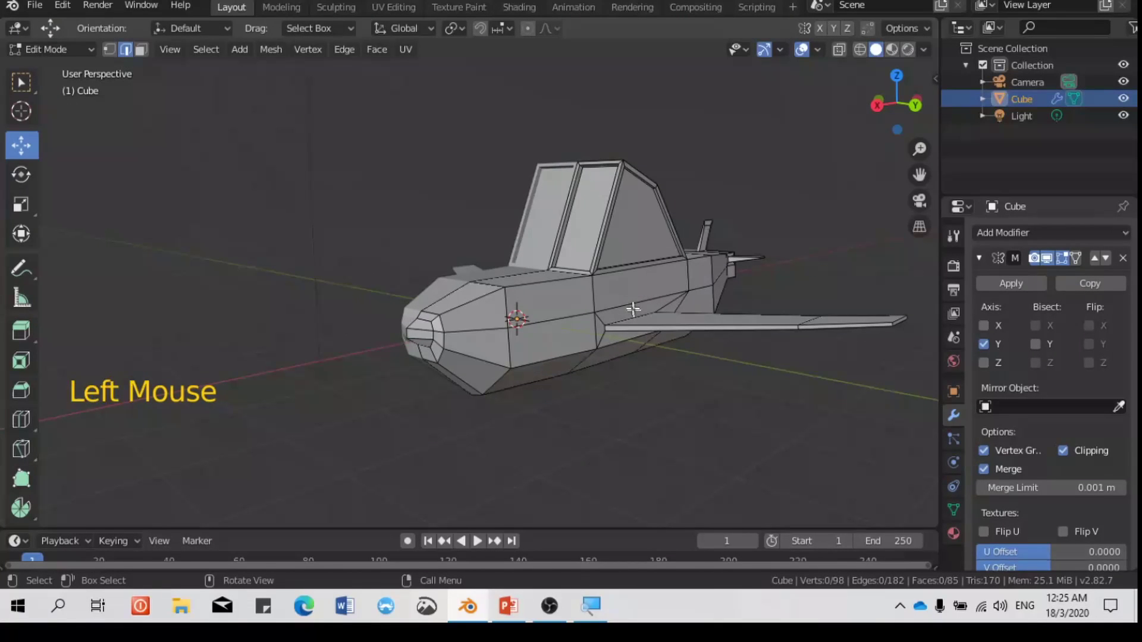
left_click(624, 305)
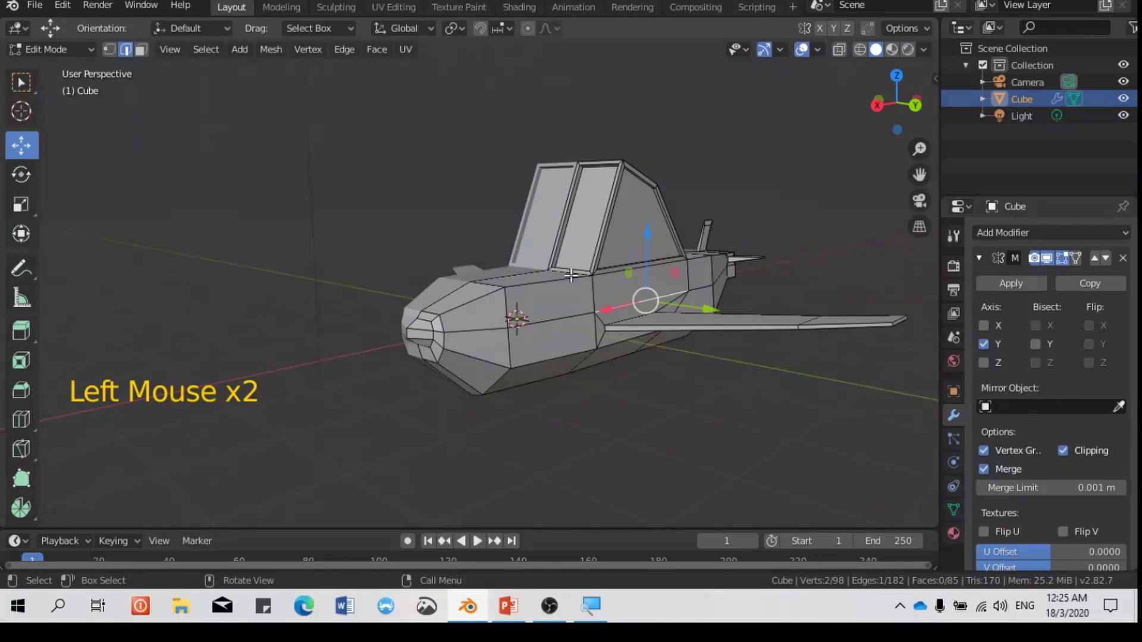
left_click(567, 282)
scroll("up", 3)
middle_click(652, 348)
scroll("up", 3)
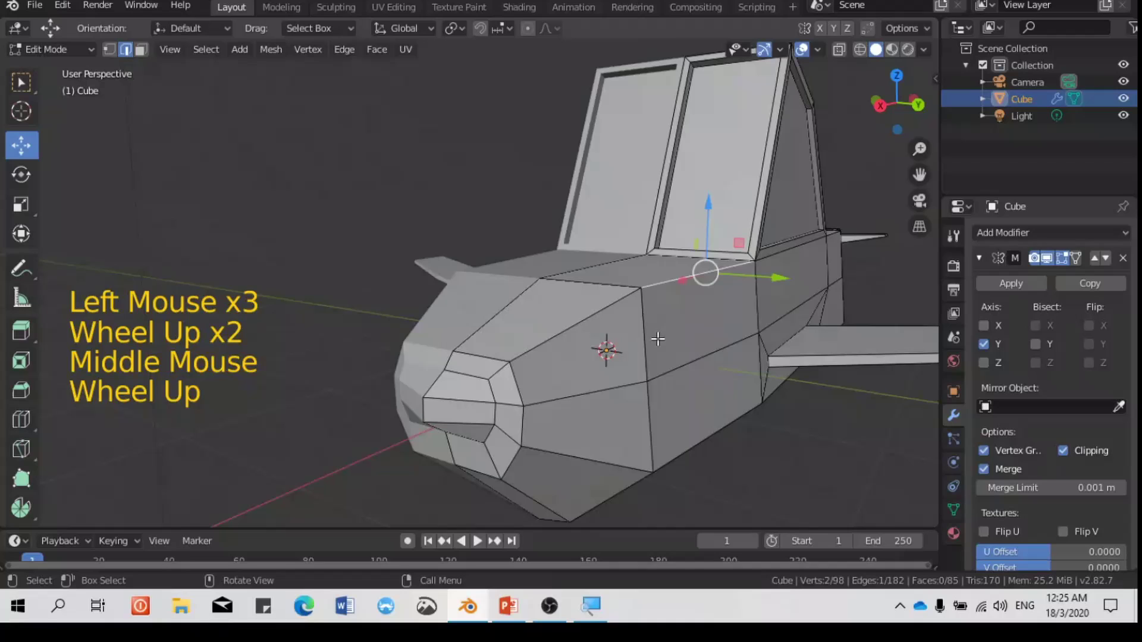
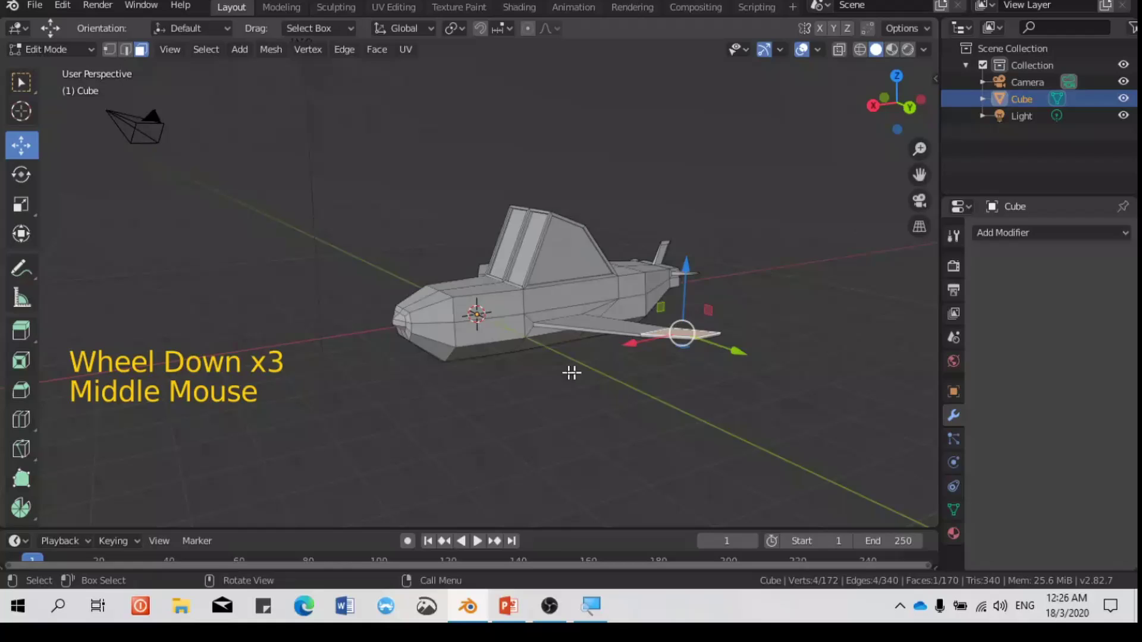
scroll("up", 3)
scroll("up", 3)
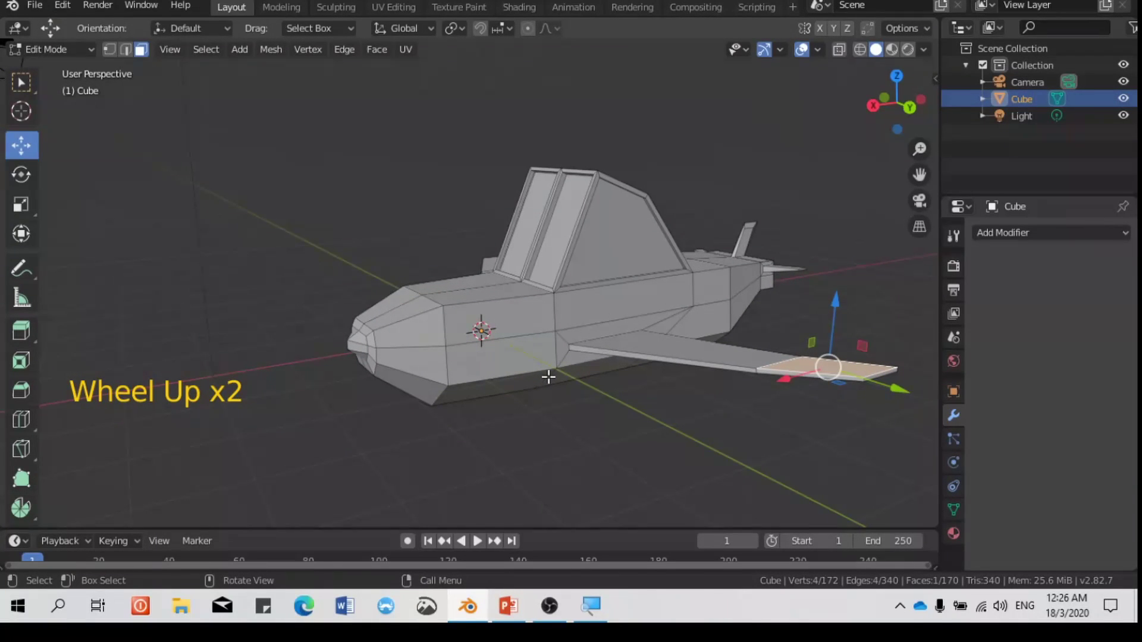
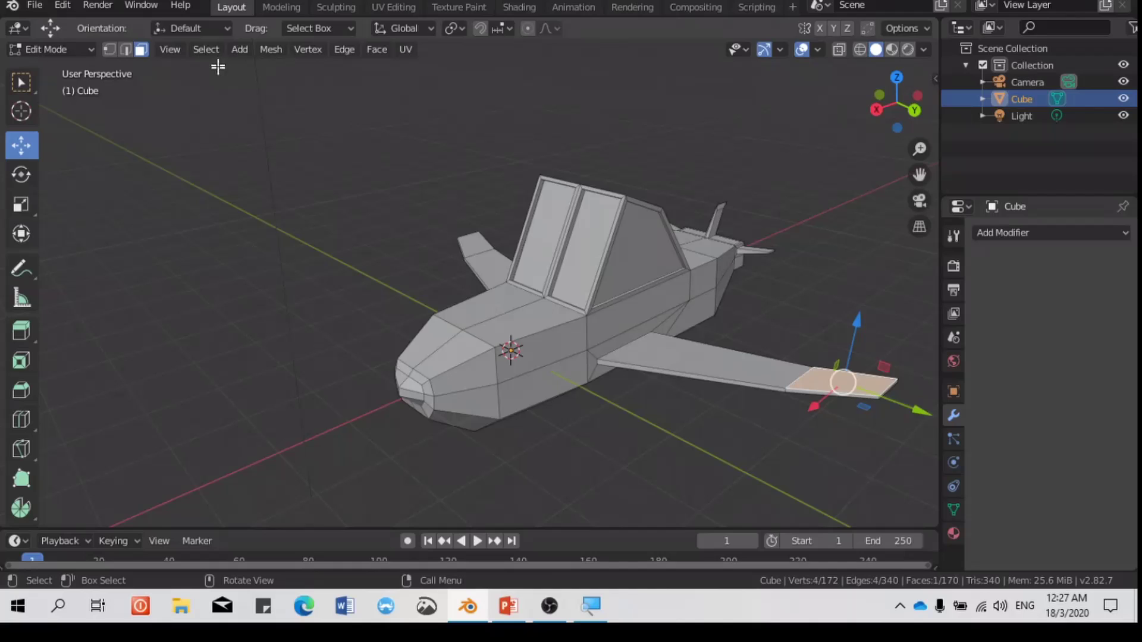
left_click(247, 58)
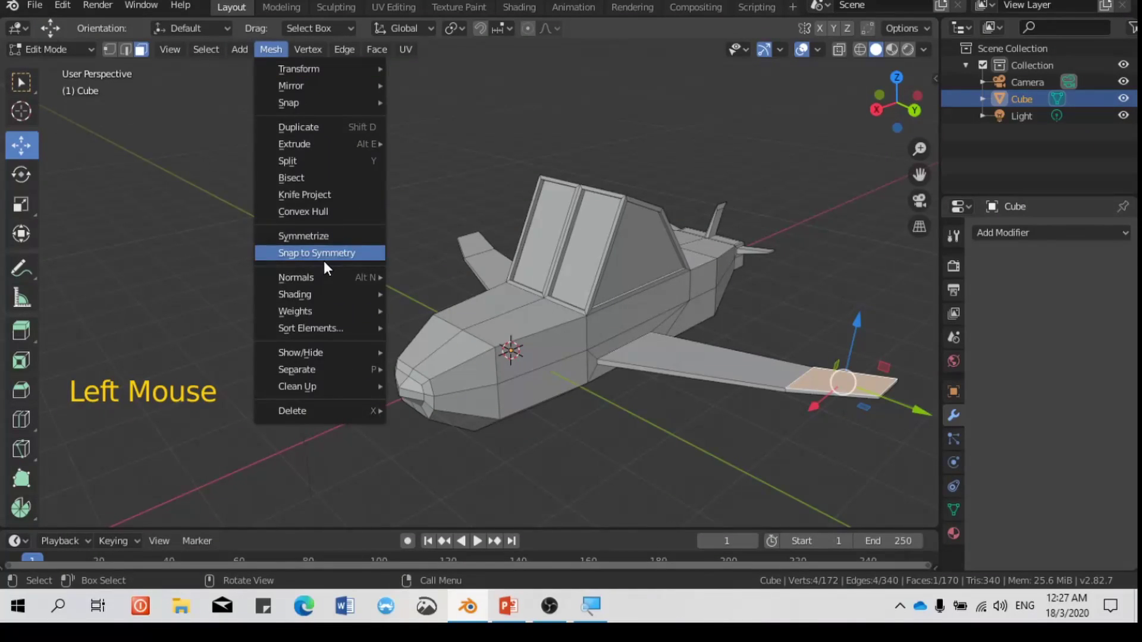